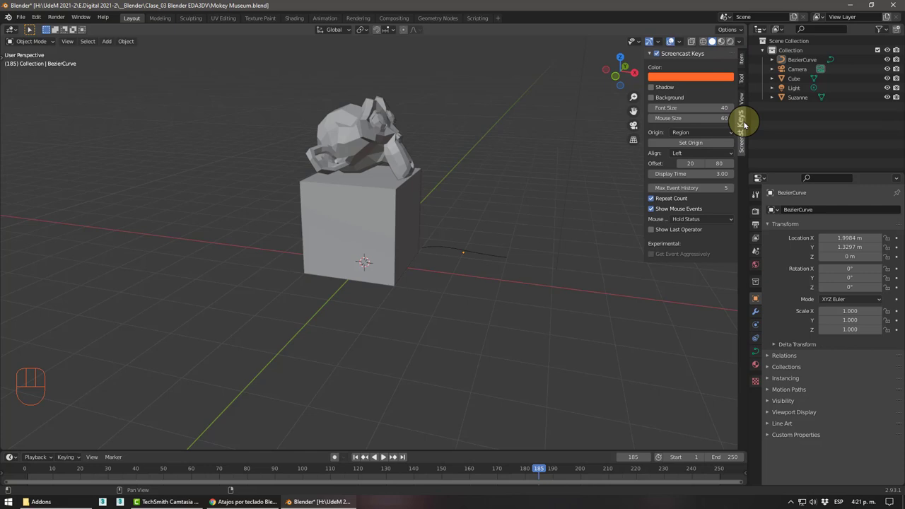
Orbit and pan the viewport from the cube and Suzanne over to the Bezier curve, centring it in close view
{"action": "left_click_drag", "start_coordinate": [426, 285], "coordinate": [429, 252]}
{"action": "middle_click", "coordinate": [423, 265]}
{"action": "left_click_drag", "start_coordinate": [438, 244], "coordinate": [434, 252]}
{"action": "left_click_drag", "start_coordinate": [510, 294], "coordinate": [484, 302]}
{"action": "left_click_drag", "start_coordinate": [380, 97], "coordinate": [321, 207]}
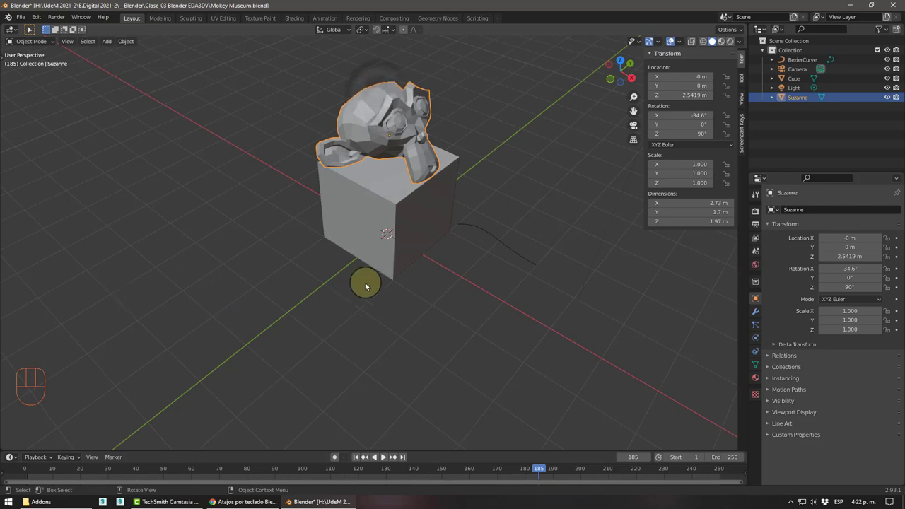
{"action": "left_click_drag", "start_coordinate": [506, 287], "coordinate": [448, 327]}
{"action": "middle_click", "coordinate": [347, 282]}
{"action": "left_click_drag", "start_coordinate": [403, 288], "coordinate": [371, 285]}
{"action": "middle_click", "coordinate": [462, 287]}
{"action": "left_click_drag", "start_coordinate": [487, 283], "coordinate": [509, 275]}
{"action": "left_click_drag", "start_coordinate": [487, 271], "coordinate": [533, 267]}
{"action": "left_click_drag", "start_coordinate": [513, 265], "coordinate": [400, 267]}
{"action": "left_click_drag", "start_coordinate": [432, 273], "coordinate": [530, 276]}
{"action": "left_click_drag", "start_coordinate": [479, 278], "coordinate": [518, 277]}
{"action": "left_click_drag", "start_coordinate": [470, 281], "coordinate": [539, 284]}
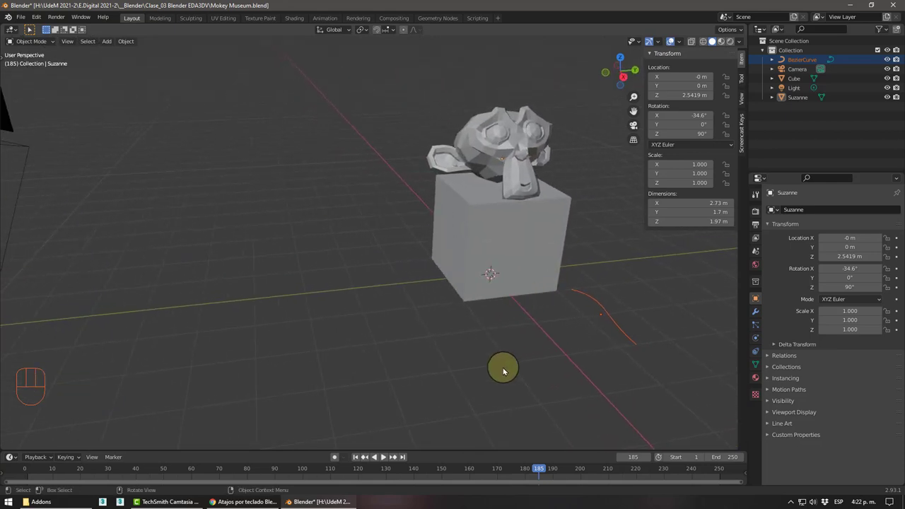
Isolate the Bezier curve in Local View with numpad / and orbit around it
{"action": "key", "text": "KP_Decimal"}
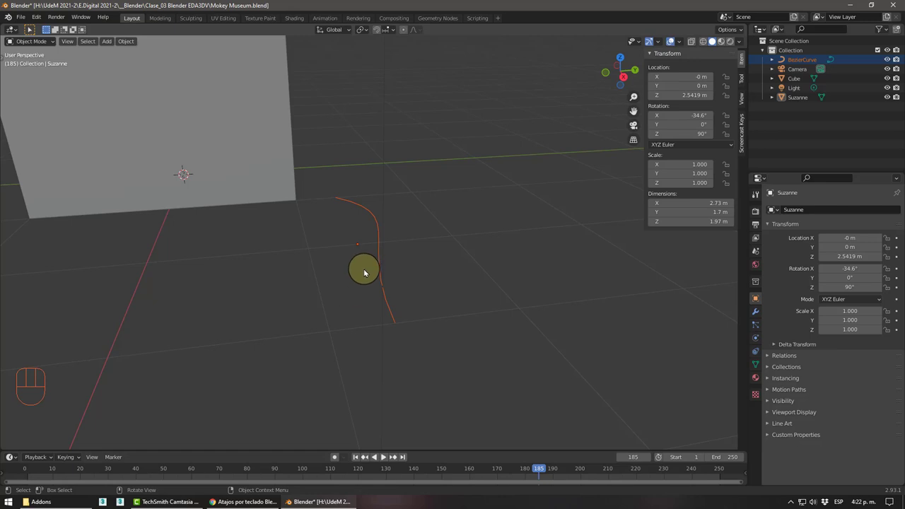
{"action": "key", "text": "KP_Divide"}
{"action": "left_click_drag", "start_coordinate": [369, 287], "coordinate": [381, 294]}
{"action": "left_click_drag", "start_coordinate": [374, 274], "coordinate": [466, 291]}
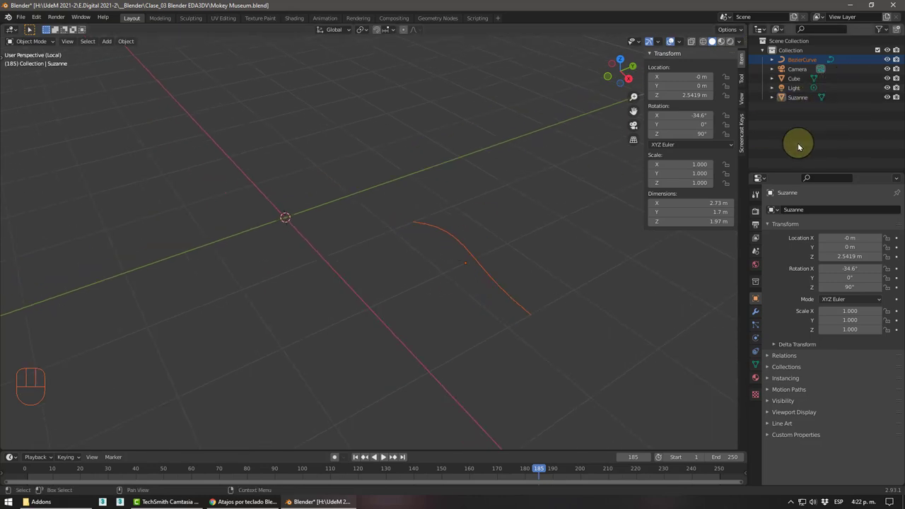
{"action": "left_click_drag", "start_coordinate": [437, 244], "coordinate": [466, 241]}
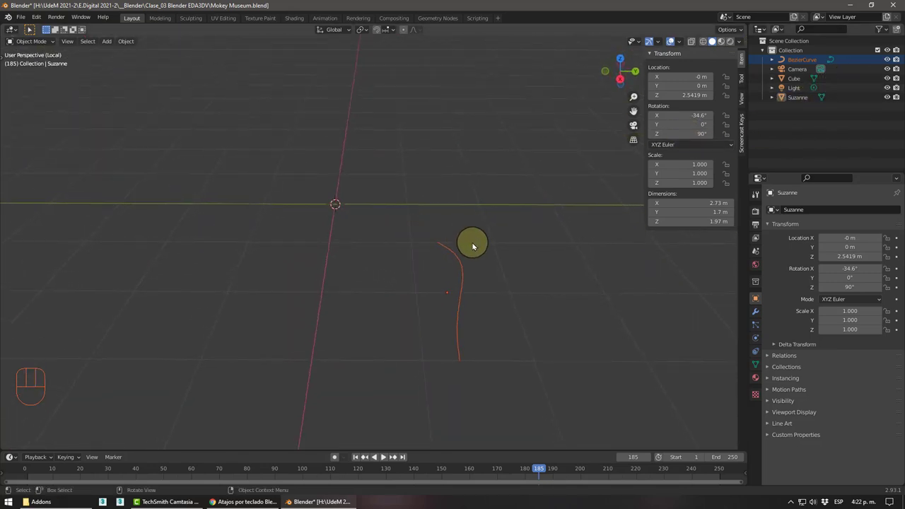
{"action": "middle_click", "coordinate": [437, 269]}
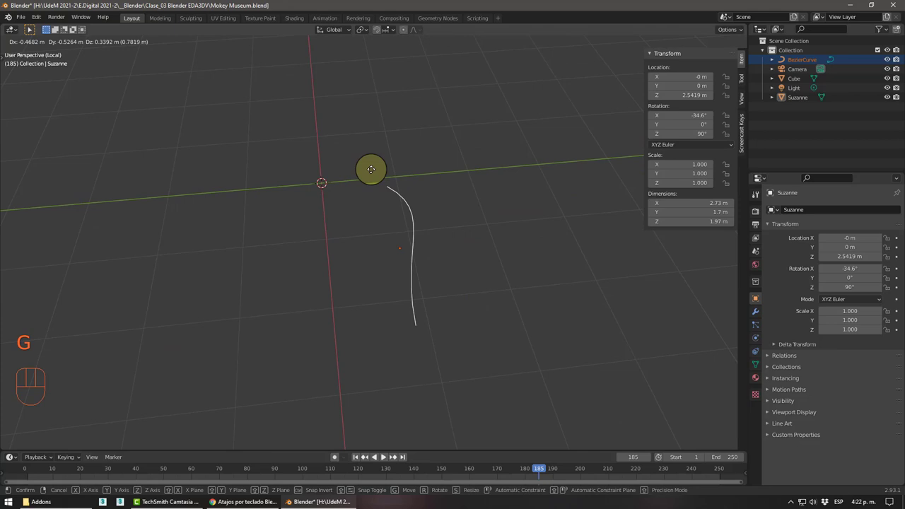
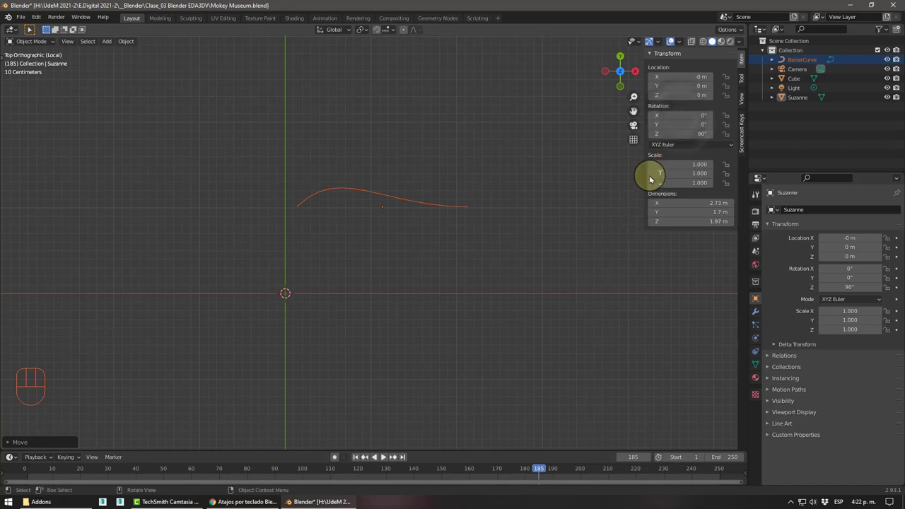
Toggle Edit Mode and back, then make the Bezier curve the active selection for relocating
{"action": "middle_click", "coordinate": [431, 215]}
{"action": "key", "text": "Tab"}
{"action": "key", "text": "g"}
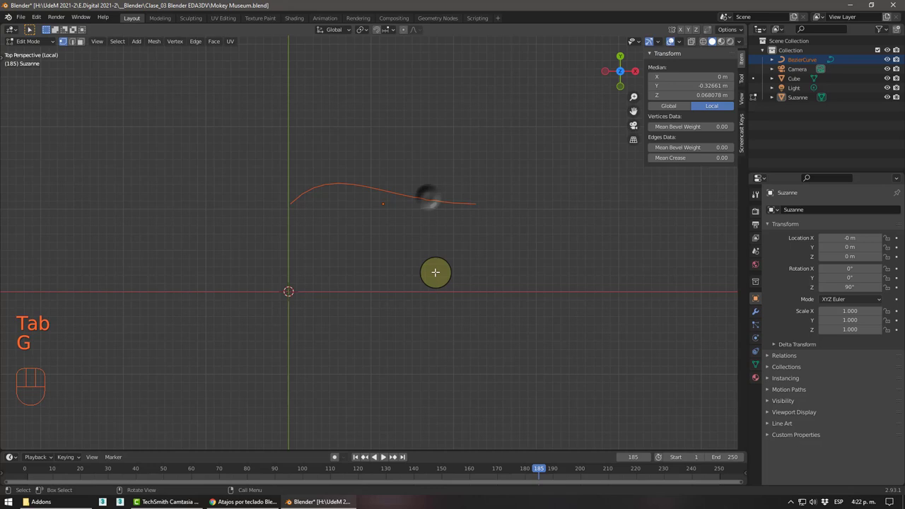
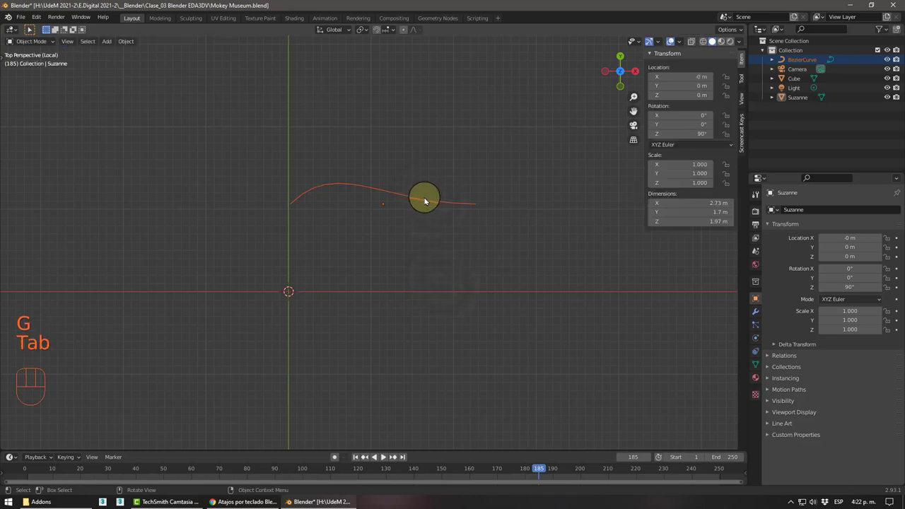
{"action": "left_click", "coordinate": [427, 199]}
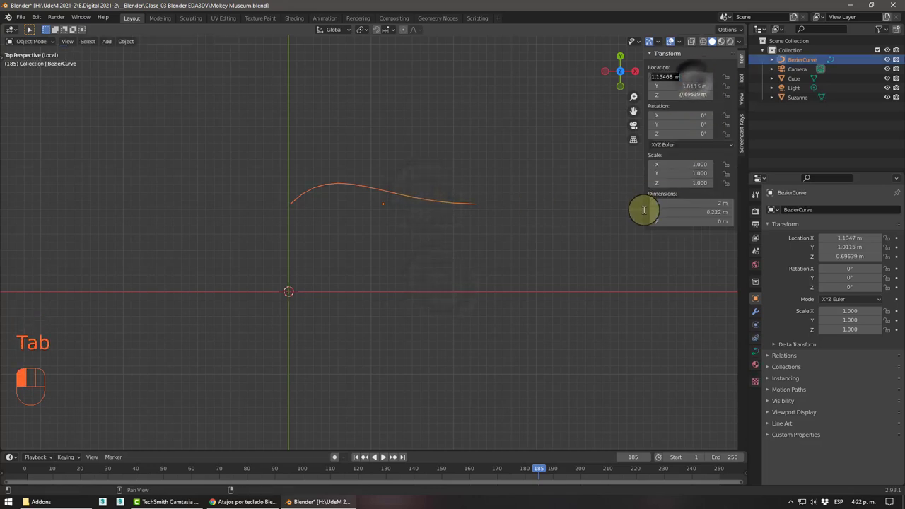
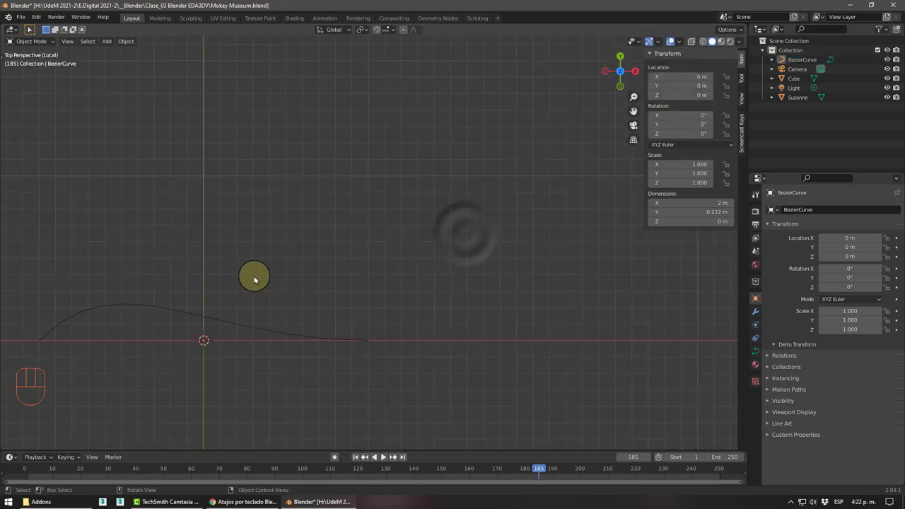
Zoom in and orbit around the origin-centred curve, tilting into perspective
{"action": "left_click_drag", "start_coordinate": [275, 288], "coordinate": [462, 220]}
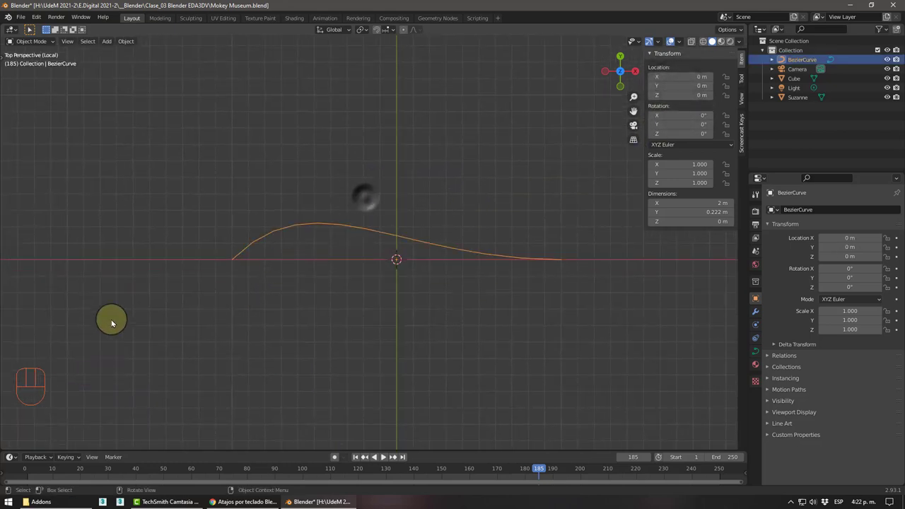
{"action": "left_click_drag", "start_coordinate": [364, 306], "coordinate": [348, 258]}
{"action": "left_click_drag", "start_coordinate": [359, 290], "coordinate": [398, 311]}
{"action": "left_click_drag", "start_coordinate": [381, 290], "coordinate": [374, 282]}
{"action": "left_click_drag", "start_coordinate": [354, 282], "coordinate": [365, 283]}
{"action": "middle_click", "coordinate": [373, 279]}
{"action": "left_click_drag", "start_coordinate": [369, 286], "coordinate": [378, 275]}
{"action": "middle_click", "coordinate": [383, 275]}
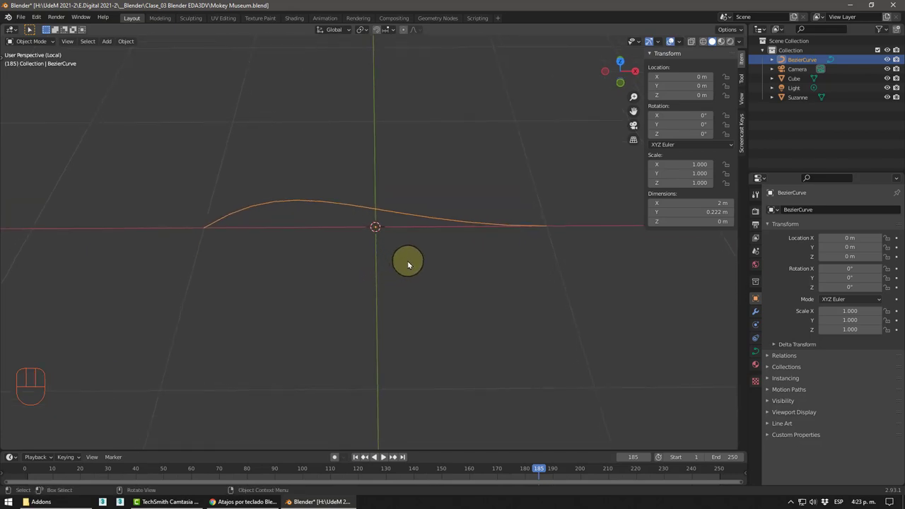
{"action": "middle_click", "coordinate": [411, 273]}
{"action": "left_click_drag", "start_coordinate": [386, 277], "coordinate": [351, 278]}
{"action": "middle_click", "coordinate": [351, 293]}
{"action": "middle_click", "coordinate": [360, 300]}
{"action": "middle_click", "coordinate": [339, 305]}
{"action": "middle_click", "coordinate": [321, 292]}
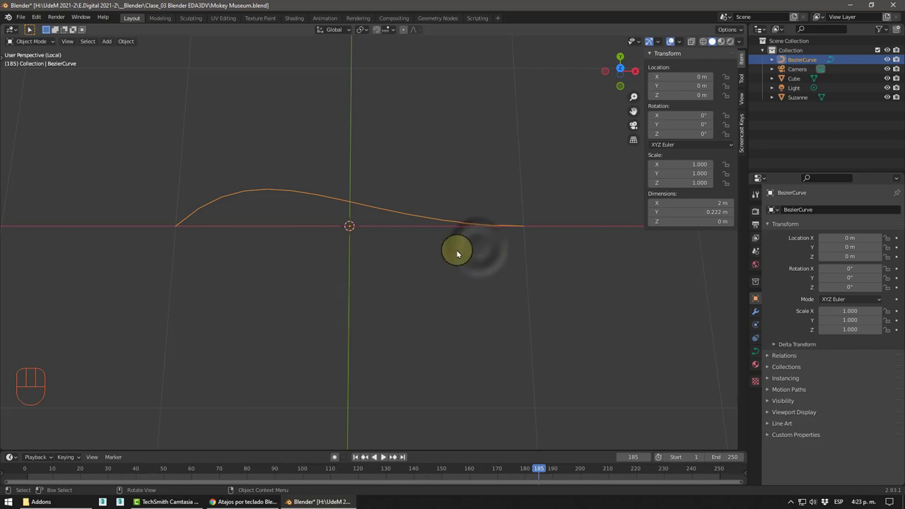
Rotate the view to look along the curve and then obliquely across it
{"action": "left_click_drag", "start_coordinate": [425, 266], "coordinate": [430, 264]}
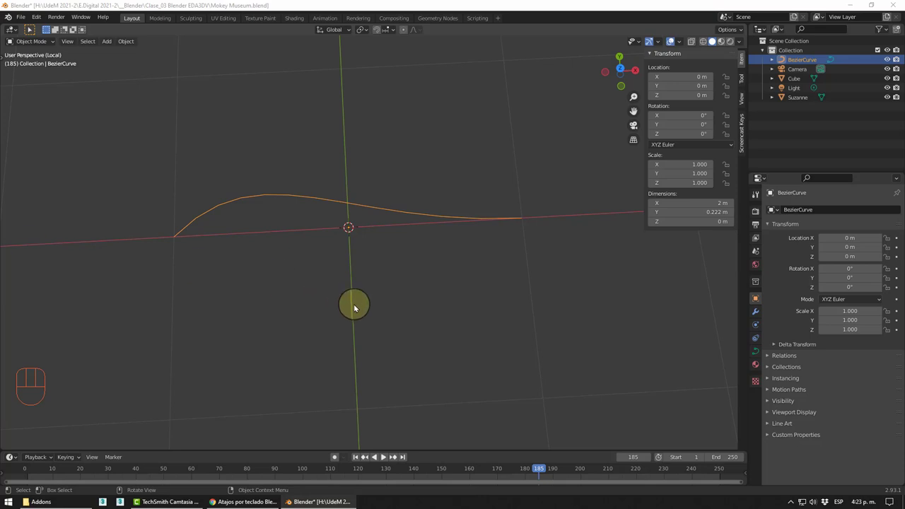
{"action": "left_click_drag", "start_coordinate": [341, 299], "coordinate": [244, 255]}
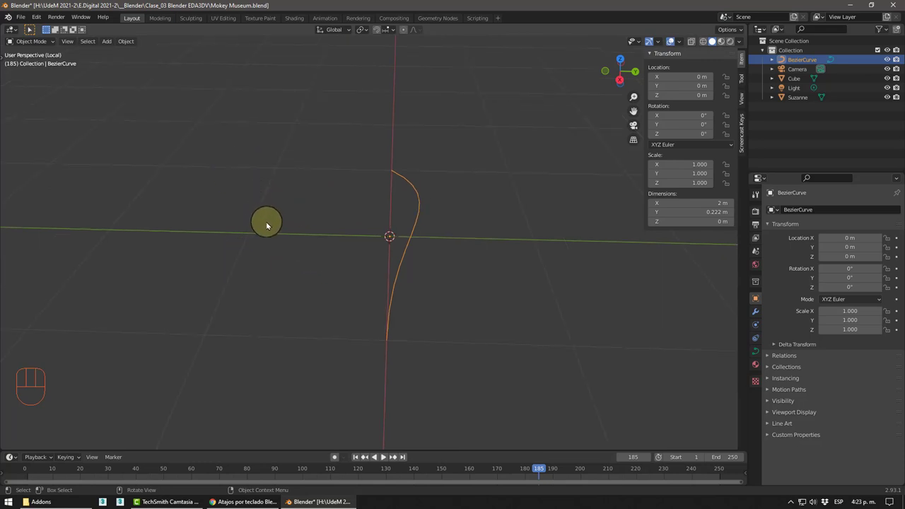
{"action": "left_click_drag", "start_coordinate": [303, 242], "coordinate": [318, 215]}
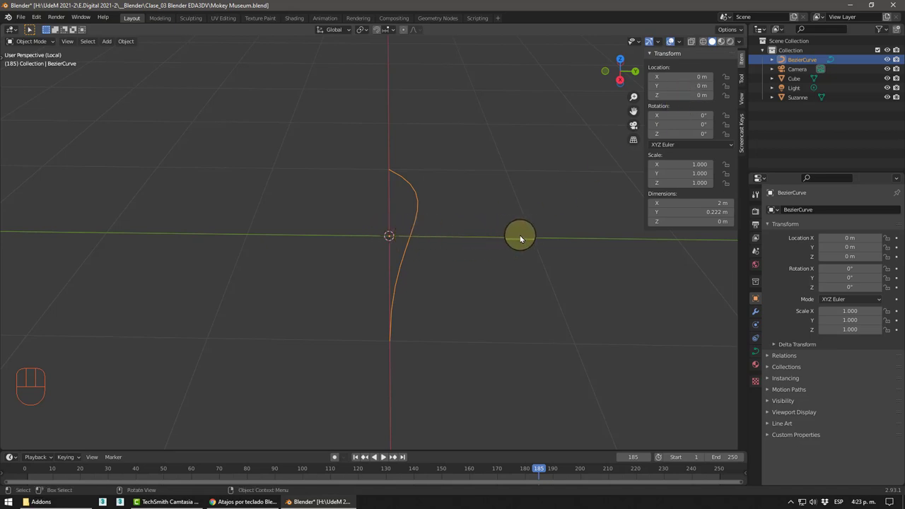
{"action": "left_click_drag", "start_coordinate": [494, 207], "coordinate": [503, 212]}
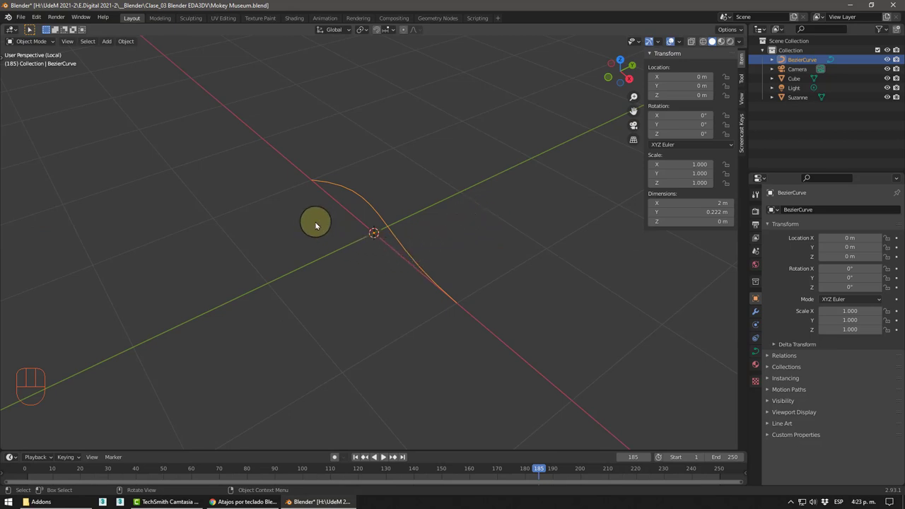
{"action": "left_click_drag", "start_coordinate": [424, 243], "coordinate": [405, 243]}
{"action": "middle_click", "coordinate": [397, 232]}
{"action": "middle_click", "coordinate": [397, 249]}
{"action": "left_click_drag", "start_coordinate": [402, 253], "coordinate": [362, 166]}
{"action": "left_click_drag", "start_coordinate": [376, 154], "coordinate": [370, 138]}
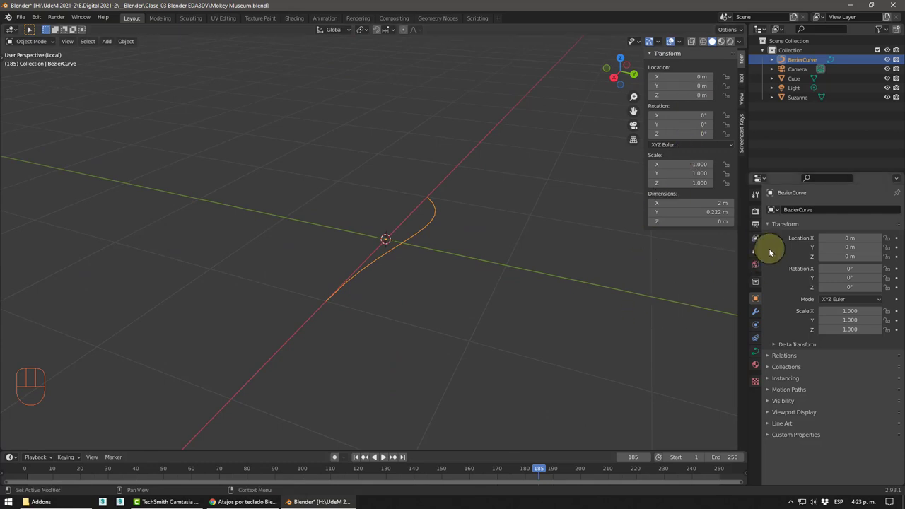
In the Scene properties Units panel, set Length to Centimeters so the curve reads 200 cm by 22.2 cm
{"action": "left_click", "coordinate": [756, 214]}
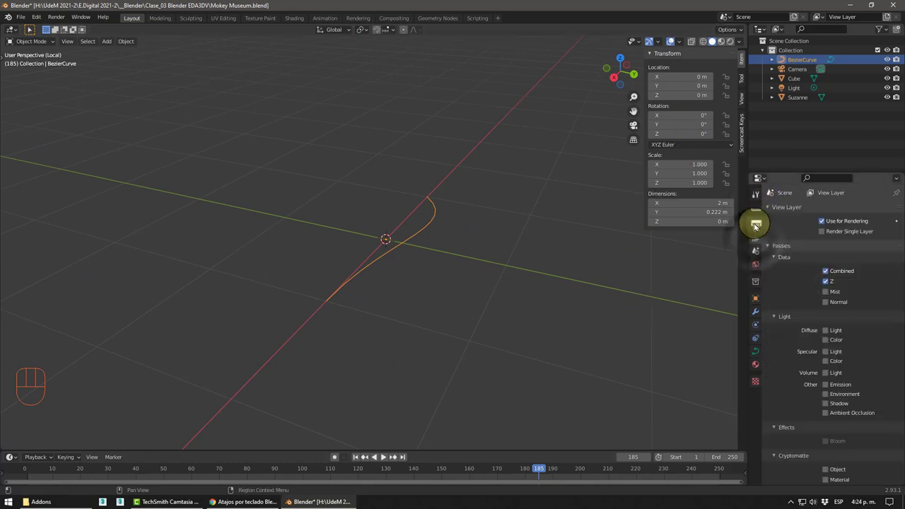
{"action": "left_click", "coordinate": [754, 224]}
{"action": "left_click", "coordinate": [756, 253]}
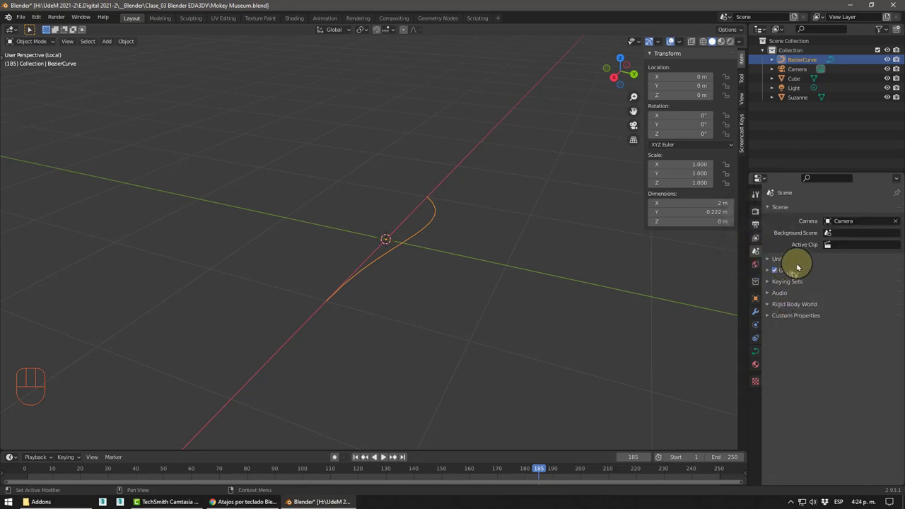
{"action": "left_click", "coordinate": [767, 261]}
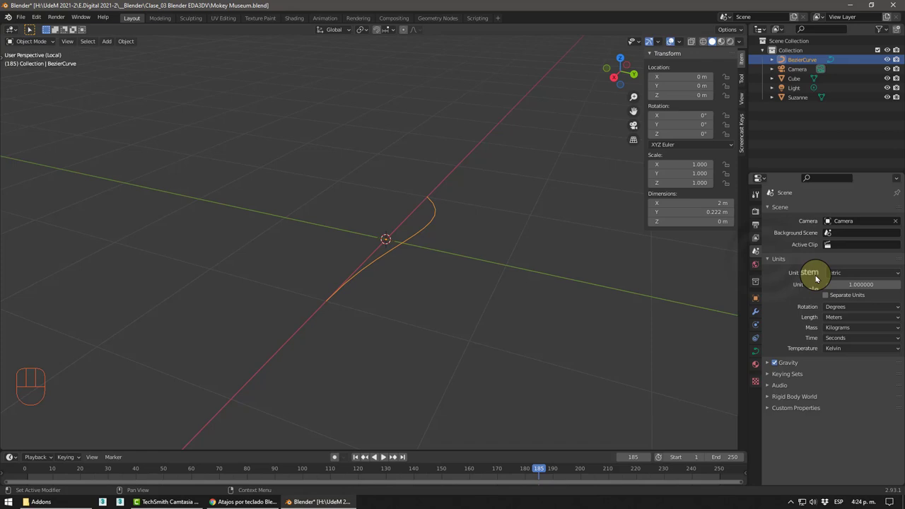
{"action": "middle_click", "coordinate": [493, 249]}
{"action": "left_click", "coordinate": [856, 275]}
{"action": "left_click", "coordinate": [856, 275]}
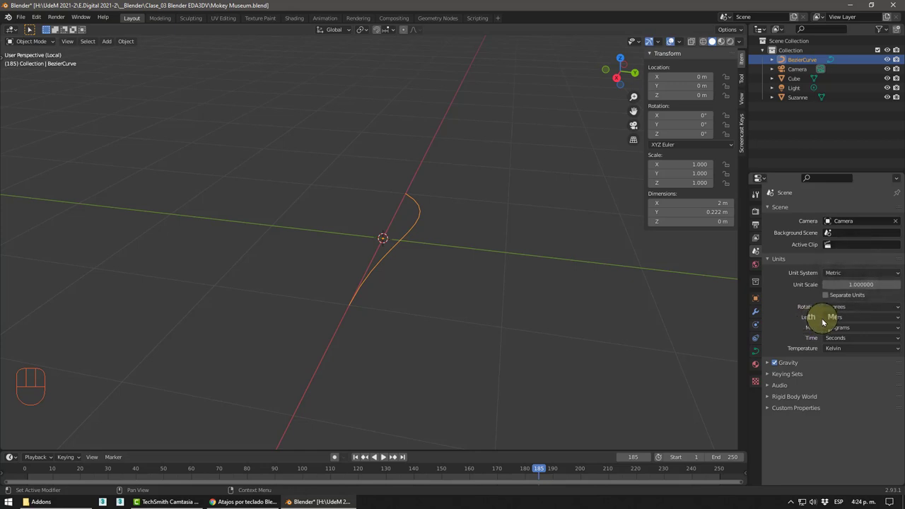
{"action": "left_click_drag", "start_coordinate": [849, 317], "coordinate": [840, 360]}
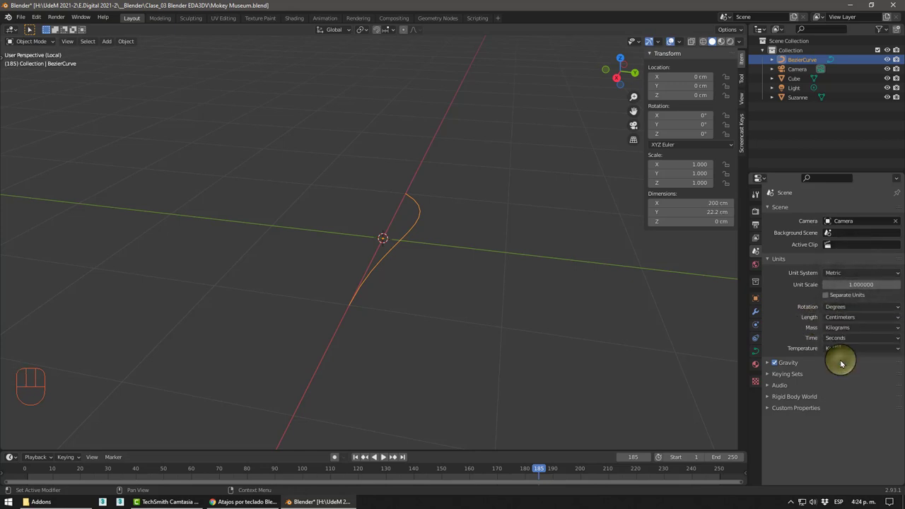
{"action": "left_click_drag", "start_coordinate": [558, 253], "coordinate": [564, 253]}
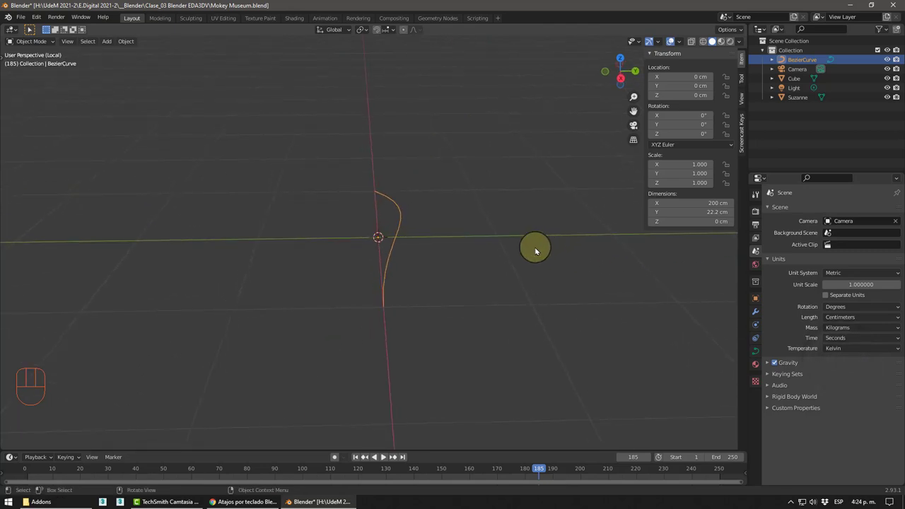
Orbit around the curve, ending with a front-on view
{"action": "middle_click", "coordinate": [531, 246]}
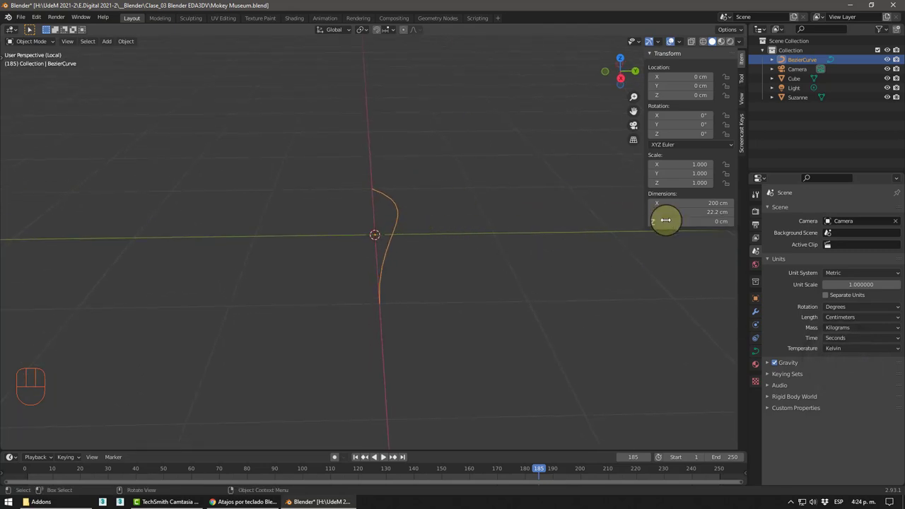
{"action": "middle_click", "coordinate": [561, 283]}
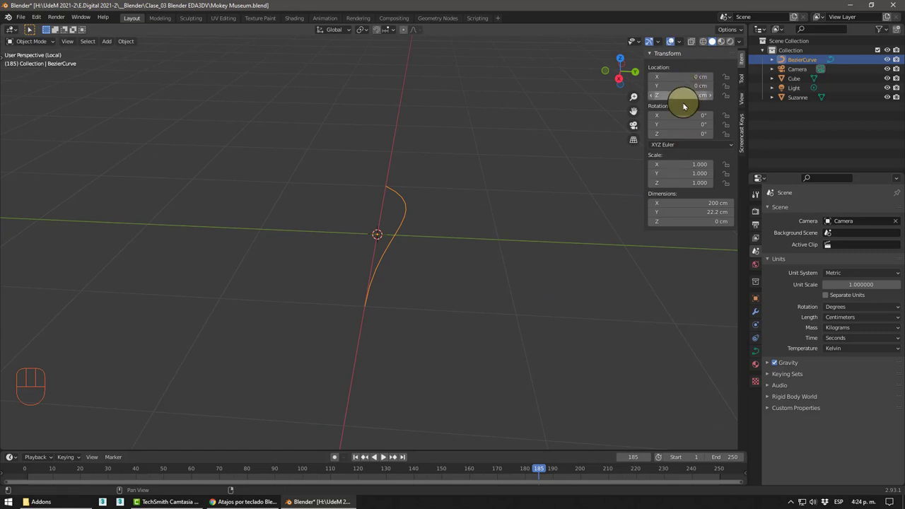
{"action": "middle_click", "coordinate": [517, 226]}
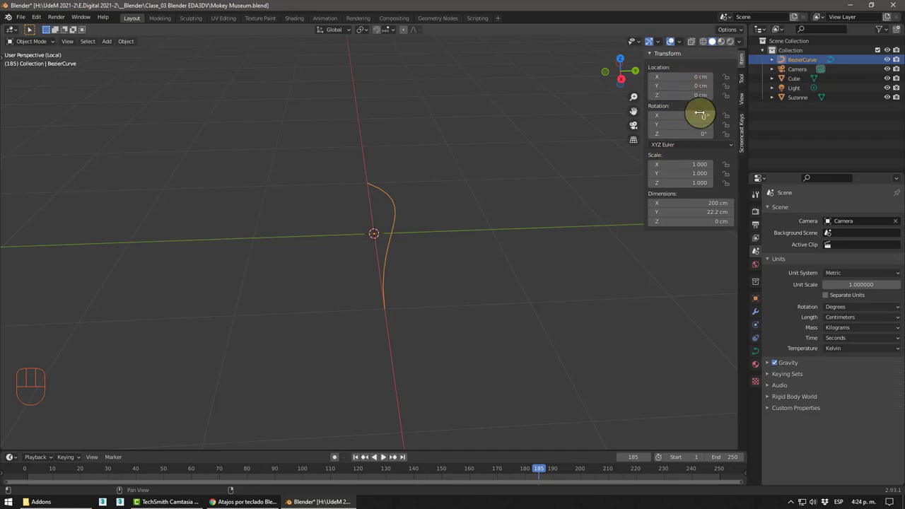
{"action": "middle_click", "coordinate": [544, 191]}
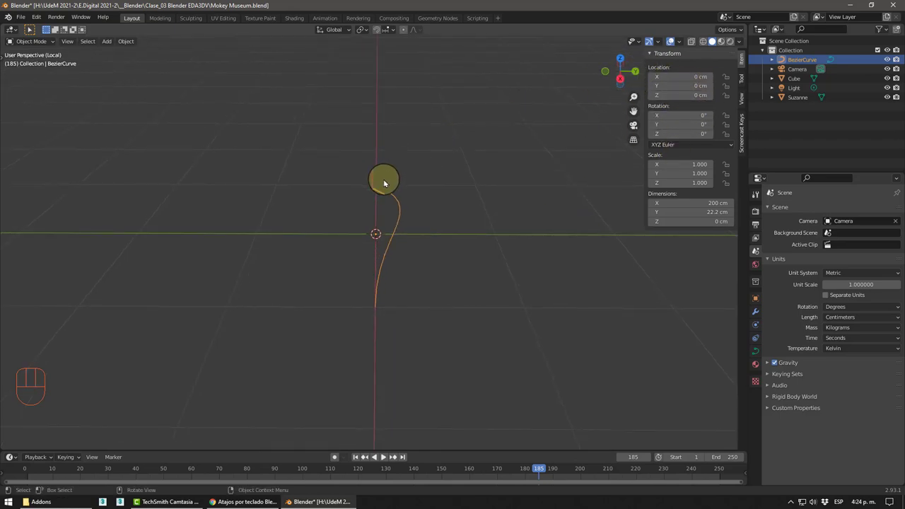
Bring up the Viewport Overlays popover showing floor, axes, text info and 3D cursor
{"action": "left_click", "coordinate": [680, 47]}
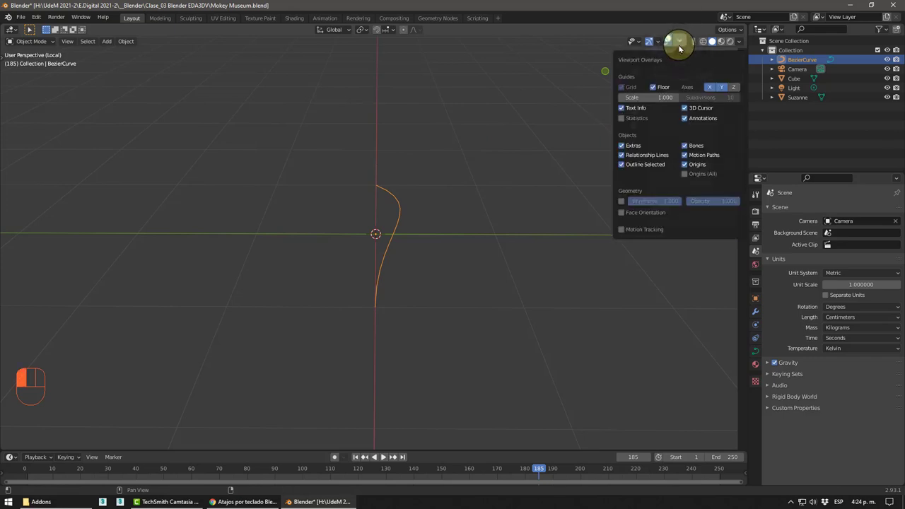
Shrink the floor grid Guides scale to about 0.119, then orbit and zoom toward the curve
{"action": "left_click_drag", "start_coordinate": [680, 47], "coordinate": [465, 279]}
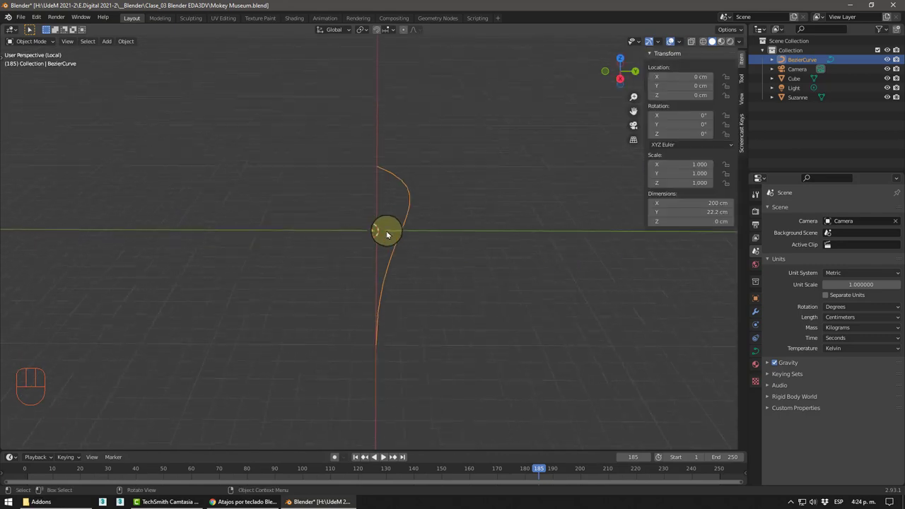
{"action": "middle_click", "coordinate": [424, 227]}
{"action": "left_click_drag", "start_coordinate": [413, 167], "coordinate": [401, 181]}
{"action": "middle_click", "coordinate": [426, 181]}
{"action": "left_click_drag", "start_coordinate": [406, 175], "coordinate": [400, 199]}
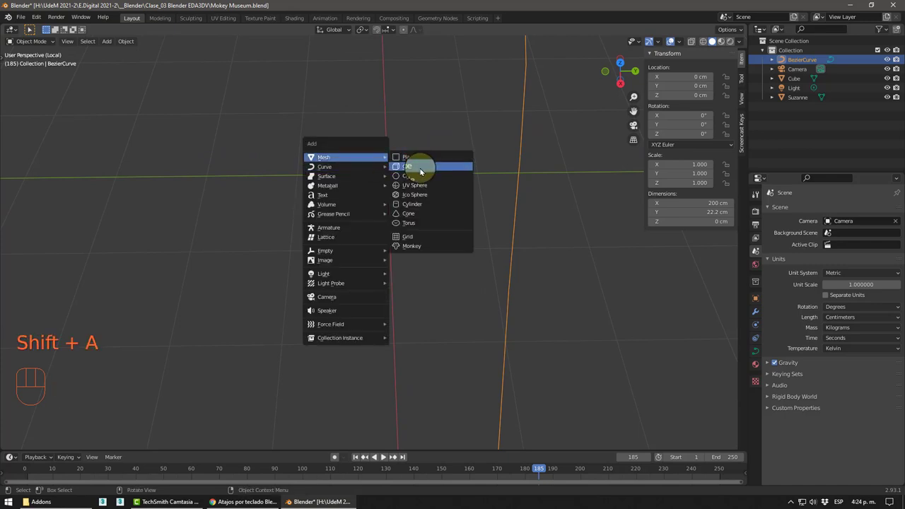
Add a 1 cm cube (Cube.001) and place it at Location Y 10 cm, orbiting to inspect it
{"action": "left_click_drag", "start_coordinate": [471, 166], "coordinate": [472, 168]}
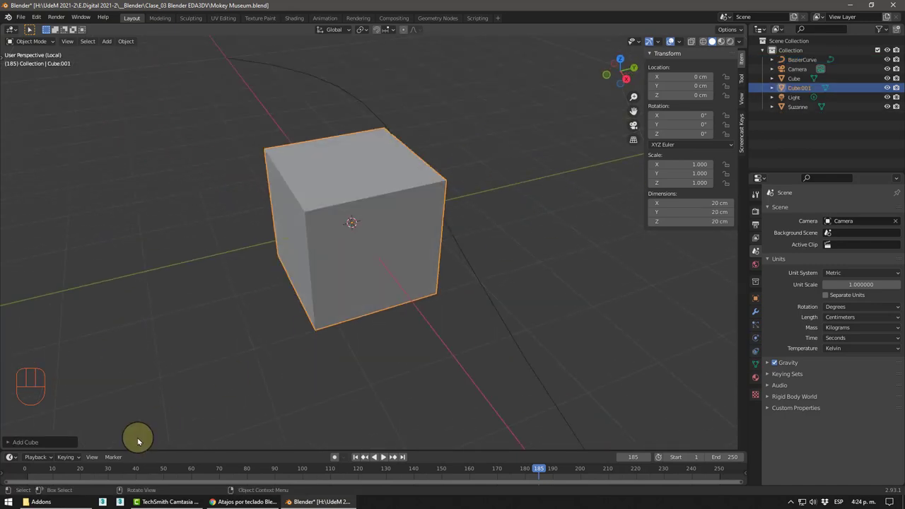
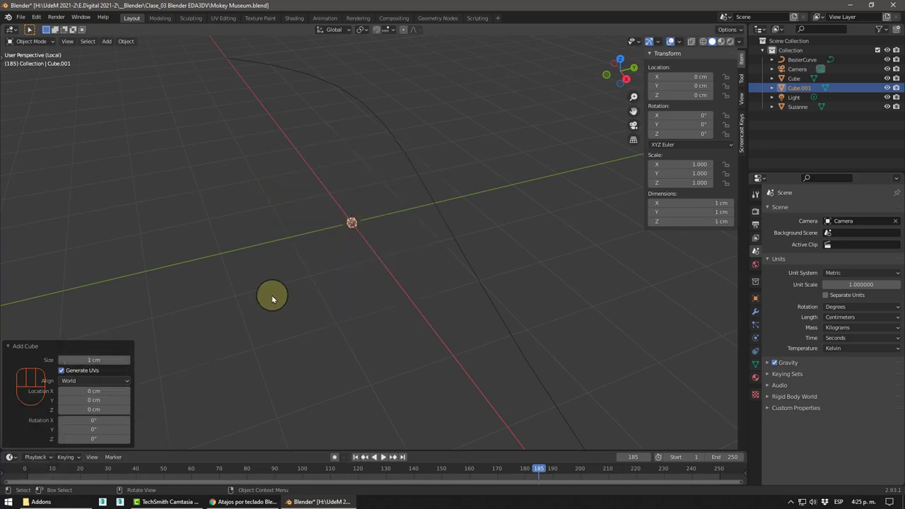
{"action": "left_click_drag", "start_coordinate": [320, 228], "coordinate": [362, 207]}
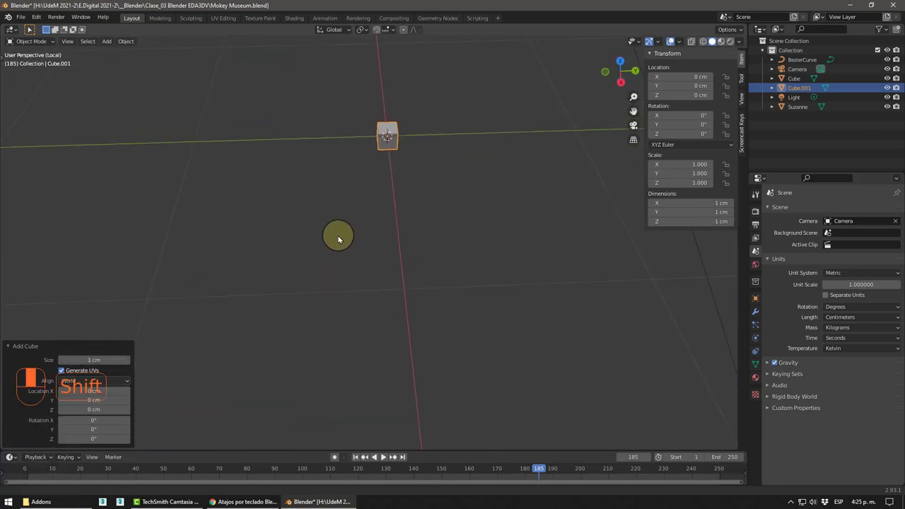
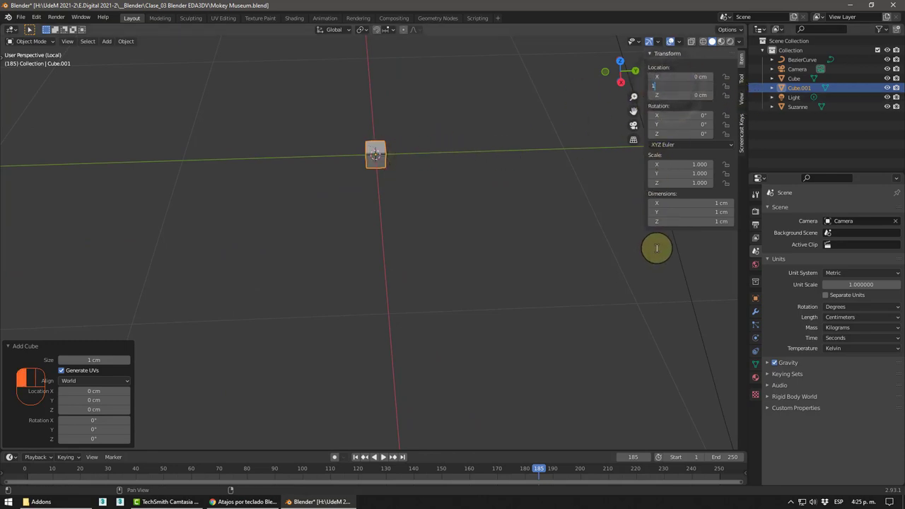
{"action": "left_click", "coordinate": [412, 229]}
{"action": "left_click_drag", "start_coordinate": [412, 238], "coordinate": [360, 213]}
{"action": "left_click_drag", "start_coordinate": [395, 205], "coordinate": [302, 211]}
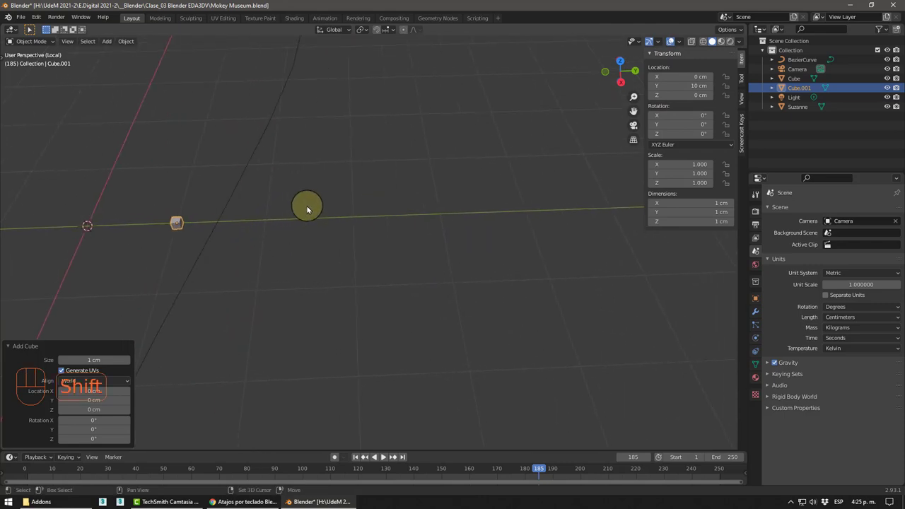
{"action": "left_click_drag", "start_coordinate": [313, 227], "coordinate": [292, 237]}
{"action": "left_click_drag", "start_coordinate": [332, 225], "coordinate": [306, 237]}
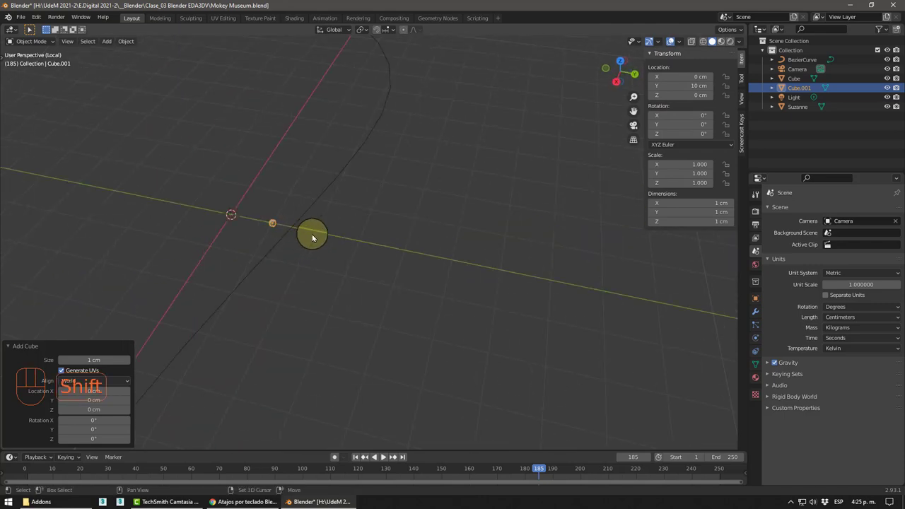
{"action": "left_click_drag", "start_coordinate": [365, 231], "coordinate": [319, 259]}
{"action": "middle_click", "coordinate": [344, 265]}
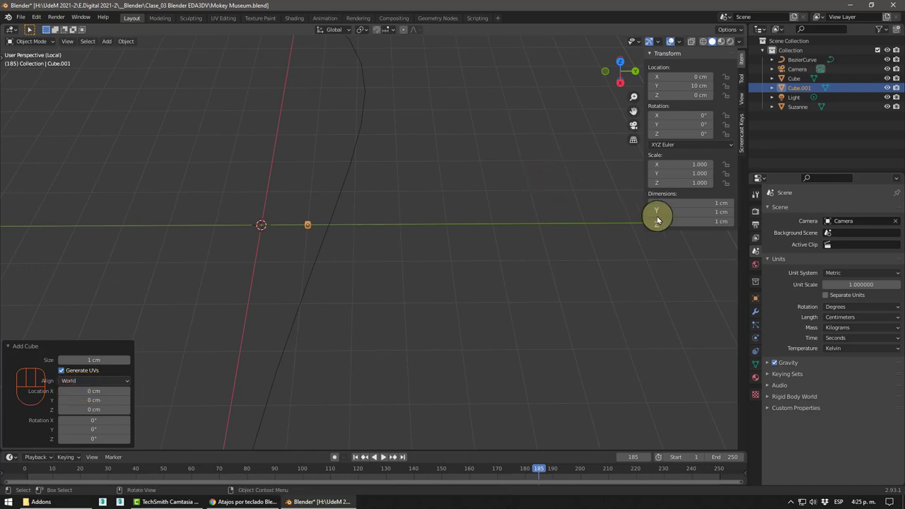
{"action": "left_click", "coordinate": [757, 255]}
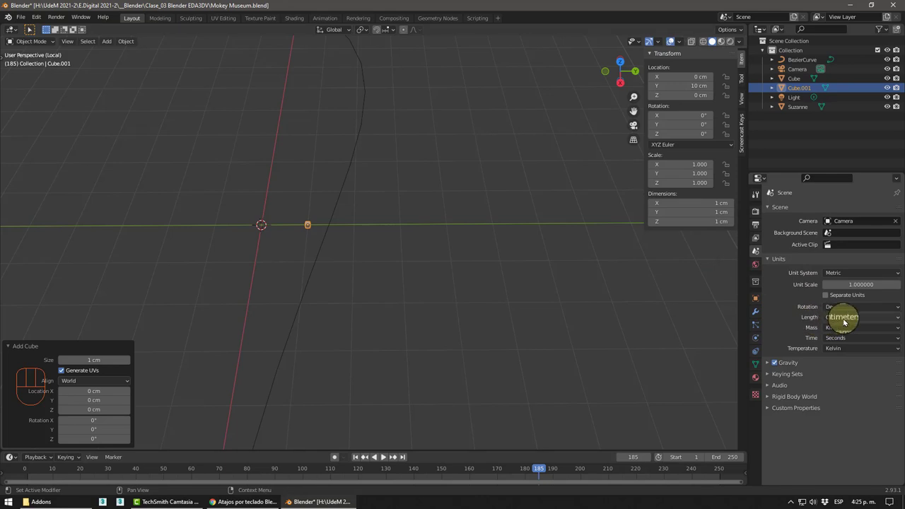
Delete Cube.001, leaving the curve, camera, cube, light and Suzanne, and orbit around the curve
{"action": "left_click_drag", "start_coordinate": [678, 41], "coordinate": [364, 222]}
{"action": "left_click_drag", "start_coordinate": [337, 206], "coordinate": [346, 210]}
{"action": "left_click_drag", "start_coordinate": [338, 228], "coordinate": [318, 245]}
{"action": "left_click_drag", "start_coordinate": [326, 185], "coordinate": [270, 203]}
{"action": "left_click_drag", "start_coordinate": [340, 197], "coordinate": [339, 216]}
{"action": "left_click_drag", "start_coordinate": [342, 235], "coordinate": [357, 206]}
{"action": "middle_click", "coordinate": [368, 222]}
{"action": "middle_click", "coordinate": [350, 216]}
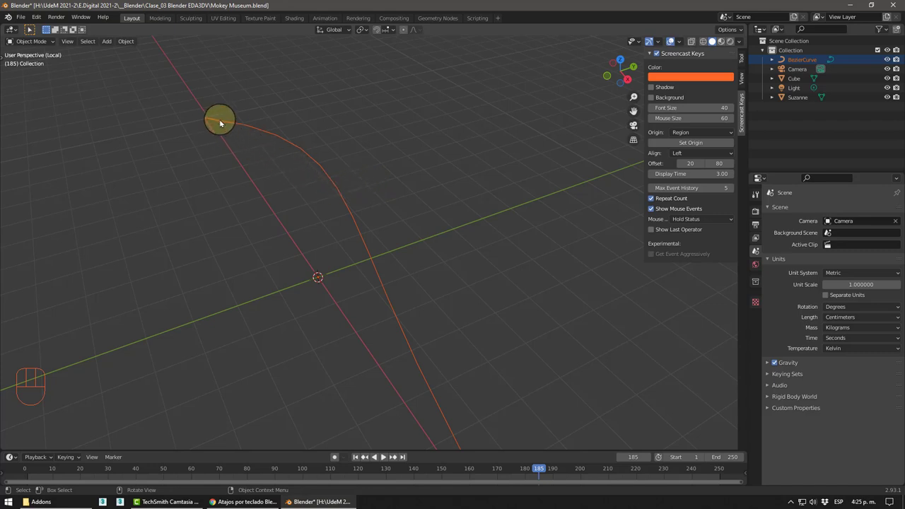
{"action": "middle_click", "coordinate": [305, 194]}
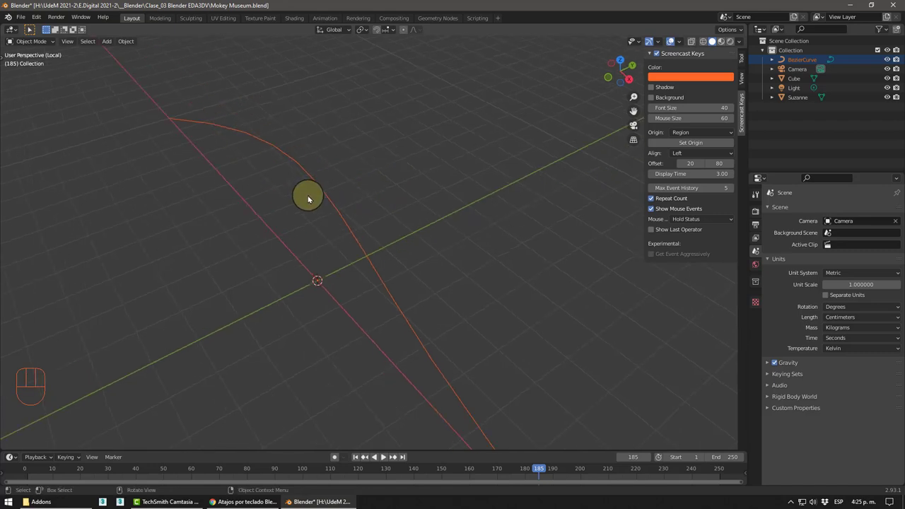
View the Bezier curve from top orthographic and centre it in the viewport
{"action": "key", "text": "KP_7"}
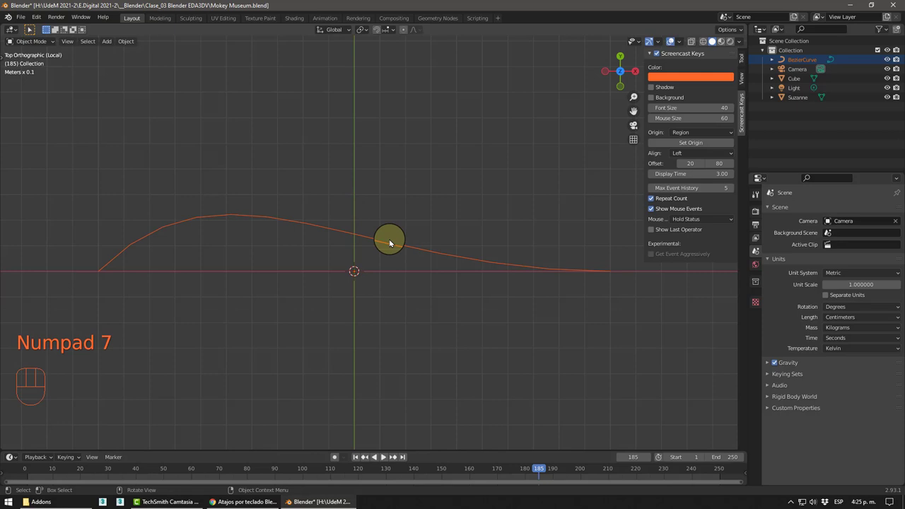
{"action": "left_click_drag", "start_coordinate": [449, 241], "coordinate": [479, 243]}
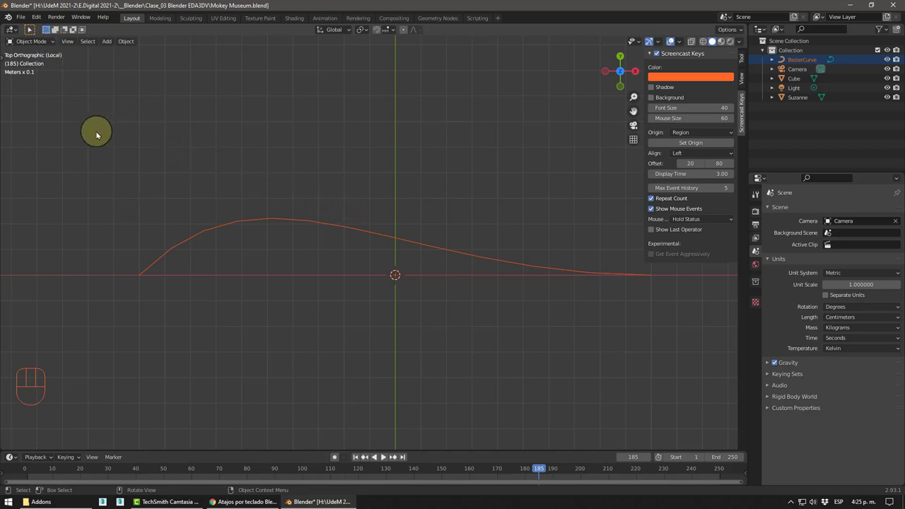
{"action": "left_click_drag", "start_coordinate": [45, 41], "coordinate": [53, 59]}
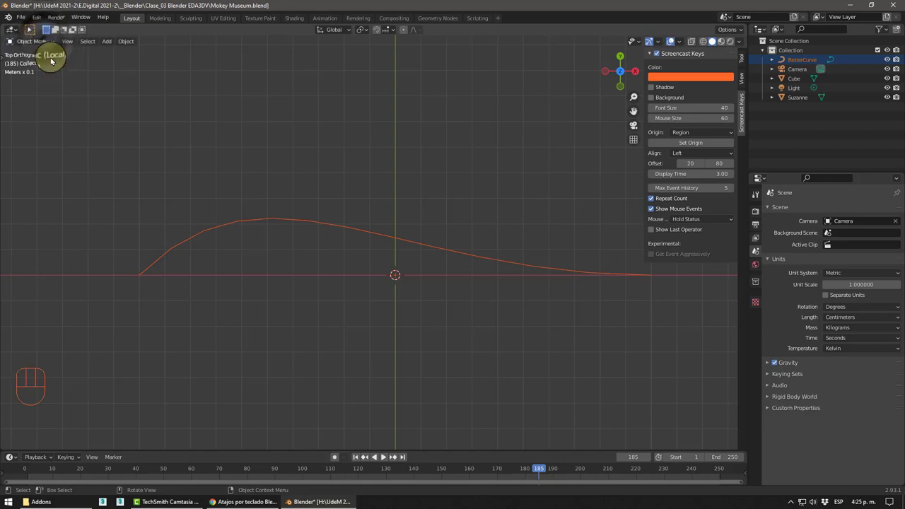
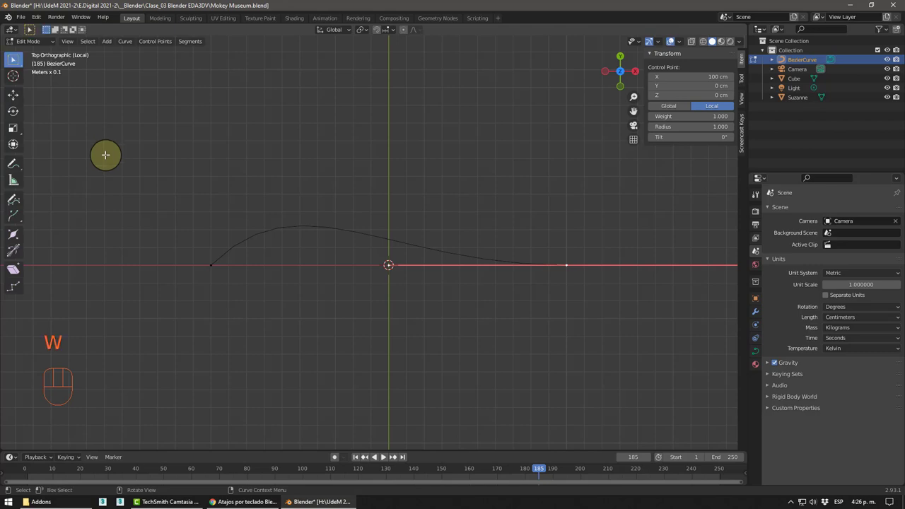
Begin reshaping the Bezier curve toward a flat-topped profile with sloping sides
{"action": "key", "text": "w"}
{"action": "key", "text": "w"}
{"action": "key", "text": "w"}
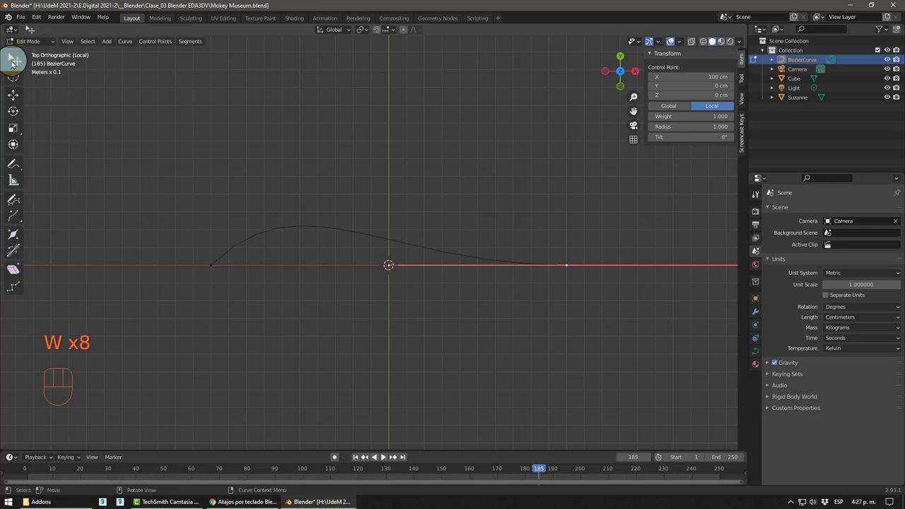
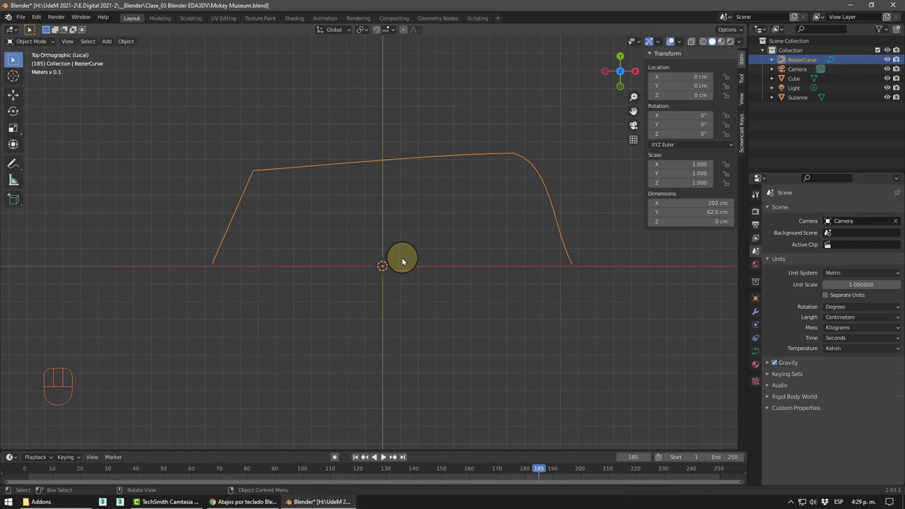
{"action": "middle_click", "coordinate": [411, 257]}
{"action": "left_click_drag", "start_coordinate": [410, 288], "coordinate": [348, 242]}
{"action": "left_click_drag", "start_coordinate": [336, 291], "coordinate": [323, 287]}
{"action": "middle_click", "coordinate": [363, 300]}
{"action": "middle_click", "coordinate": [349, 297]}
{"action": "middle_click", "coordinate": [360, 291]}
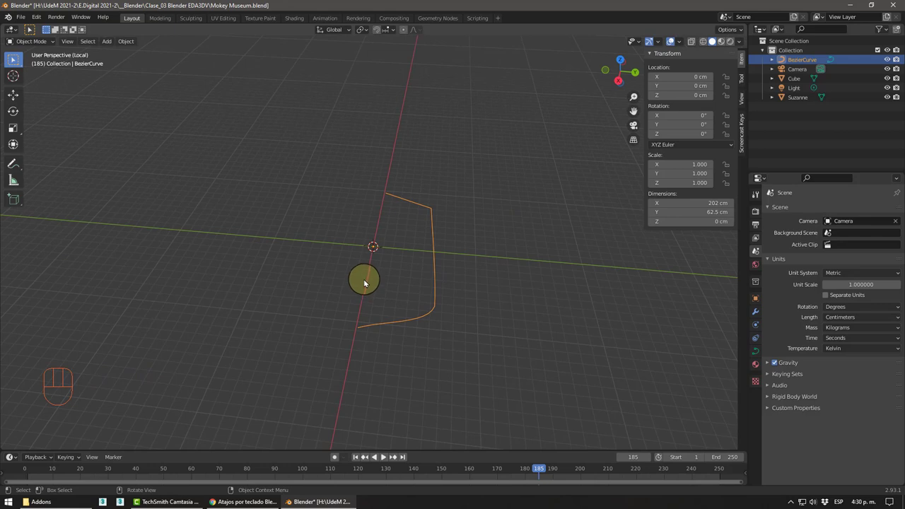
{"action": "middle_click", "coordinate": [373, 280]}
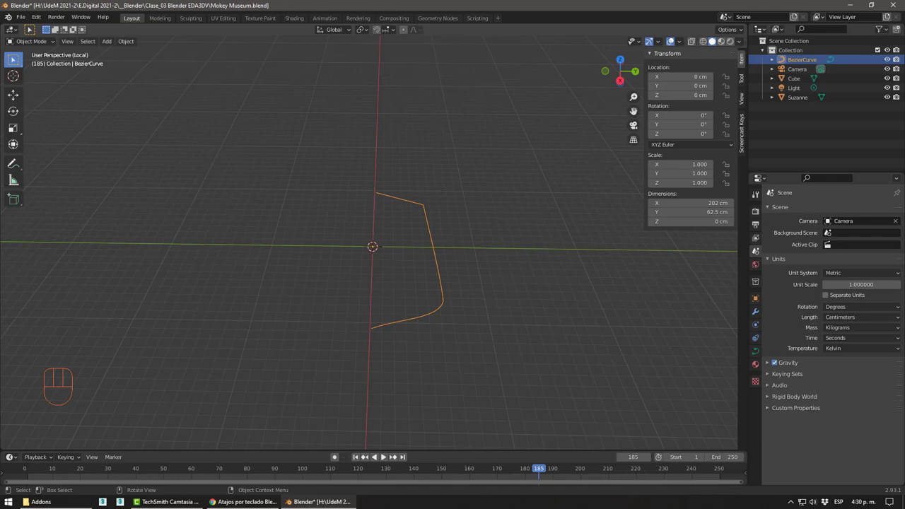
{"action": "middle_click", "coordinate": [374, 229]}
{"action": "middle_click", "coordinate": [367, 237]}
{"action": "middle_click", "coordinate": [373, 284]}
{"action": "middle_click", "coordinate": [368, 281]}
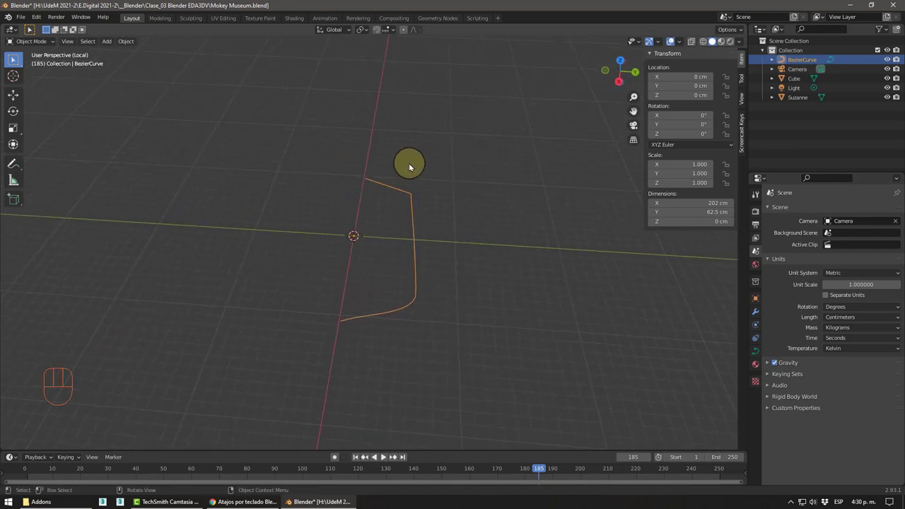
{"action": "left_click_drag", "start_coordinate": [260, 303], "coordinate": [259, 303]}
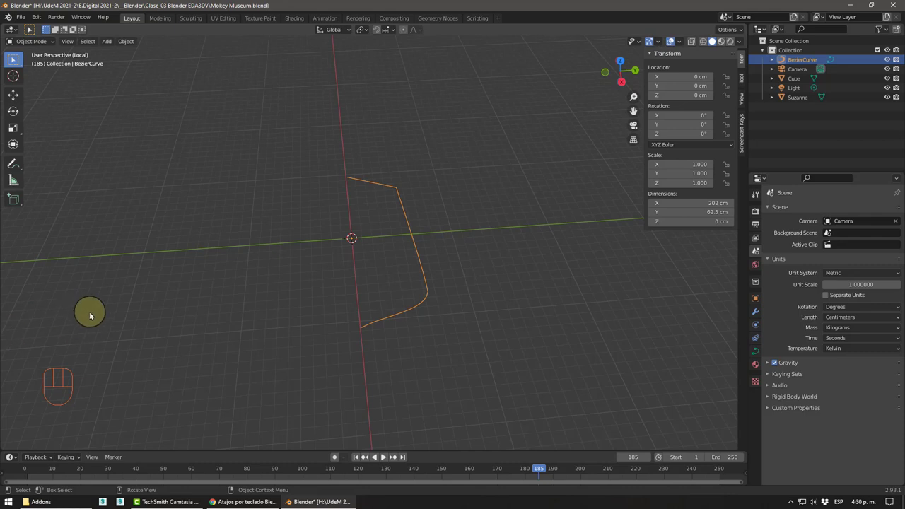
{"action": "left_click_drag", "start_coordinate": [764, 30], "coordinate": [764, 115]}
{"action": "left_click", "coordinate": [767, 175]}
{"action": "left_click", "coordinate": [20, 30]}
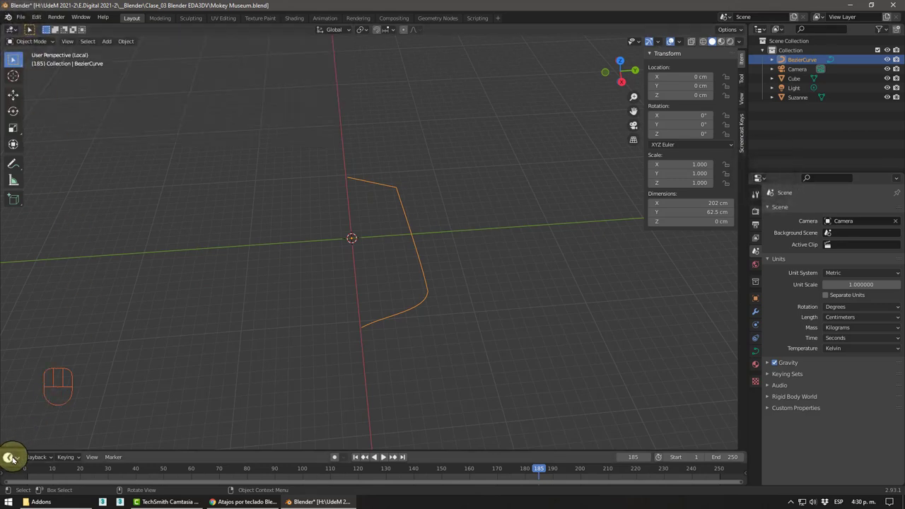
{"action": "left_click", "coordinate": [14, 457]}
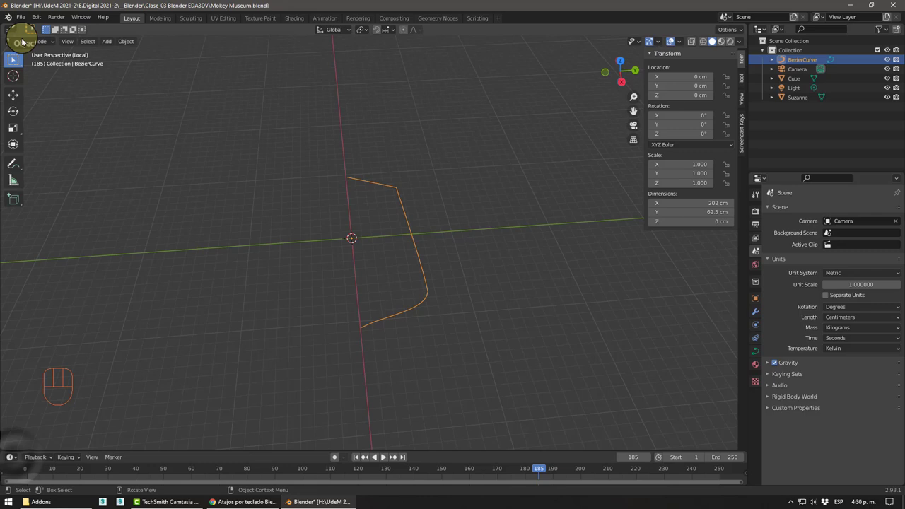
{"action": "left_click", "coordinate": [12, 29]}
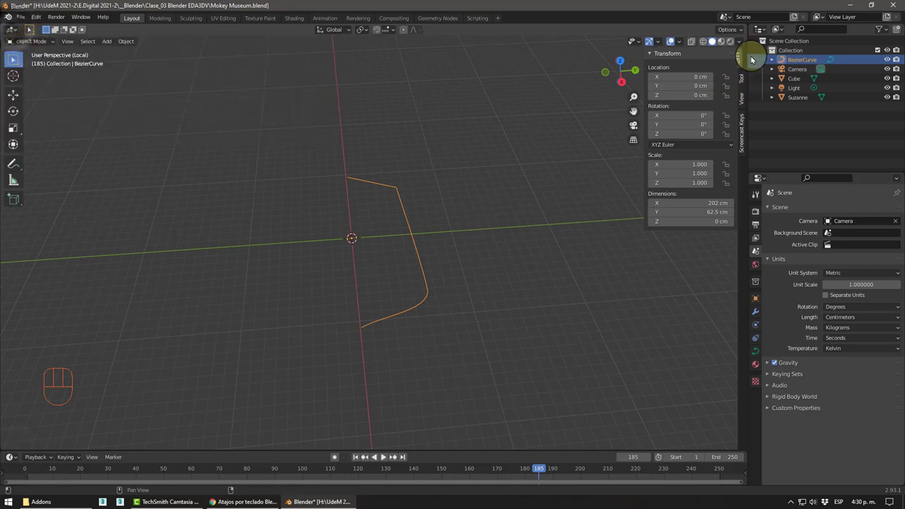
{"action": "left_click", "coordinate": [760, 28]}
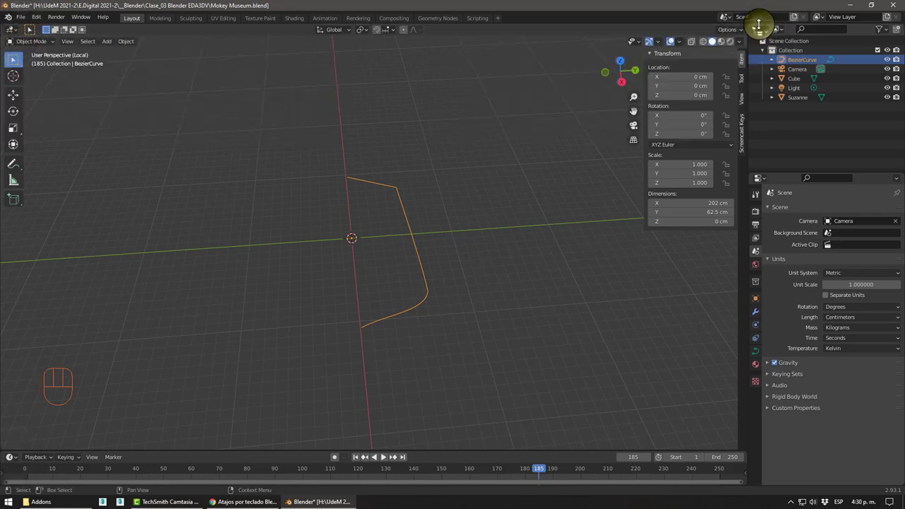
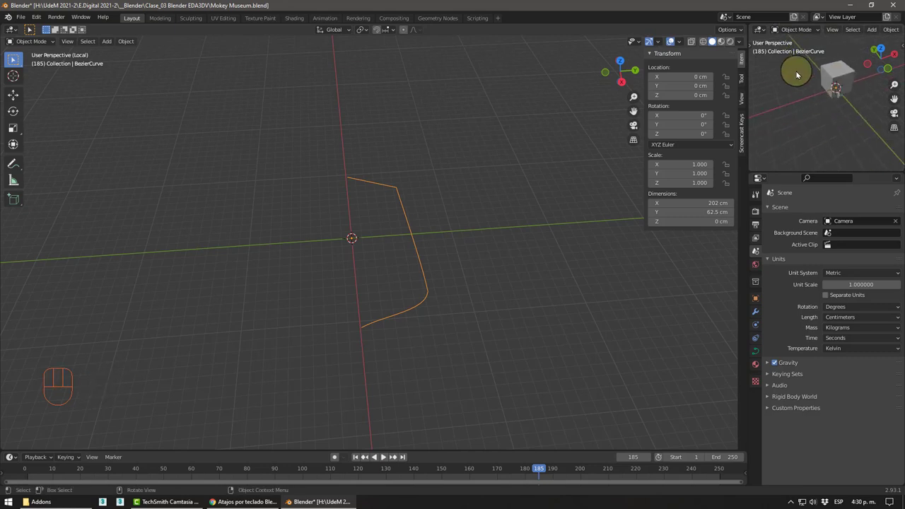
{"action": "left_click_drag", "start_coordinate": [763, 30], "coordinate": [713, 58]}
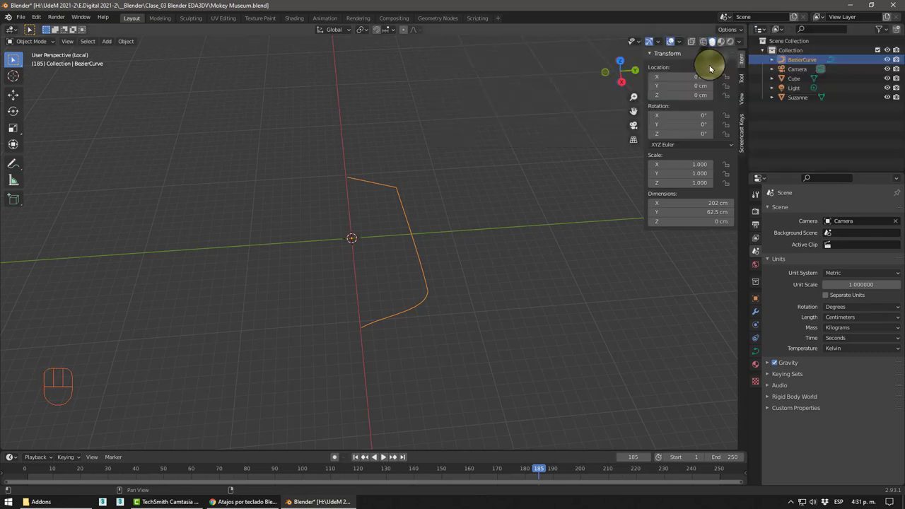
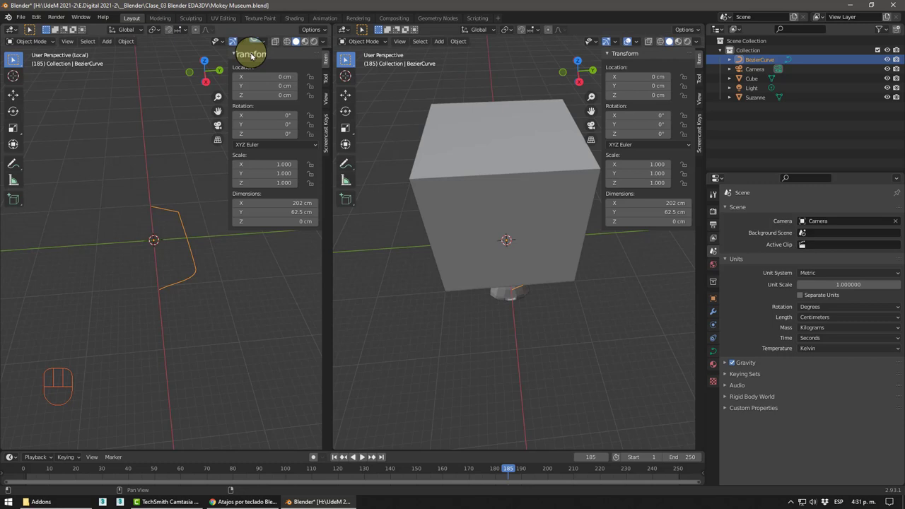
Hide the transform sidebar panels in both 3D views
{"action": "key", "text": "n"}
{"action": "key", "text": "n"}
{"action": "key", "text": "n"}
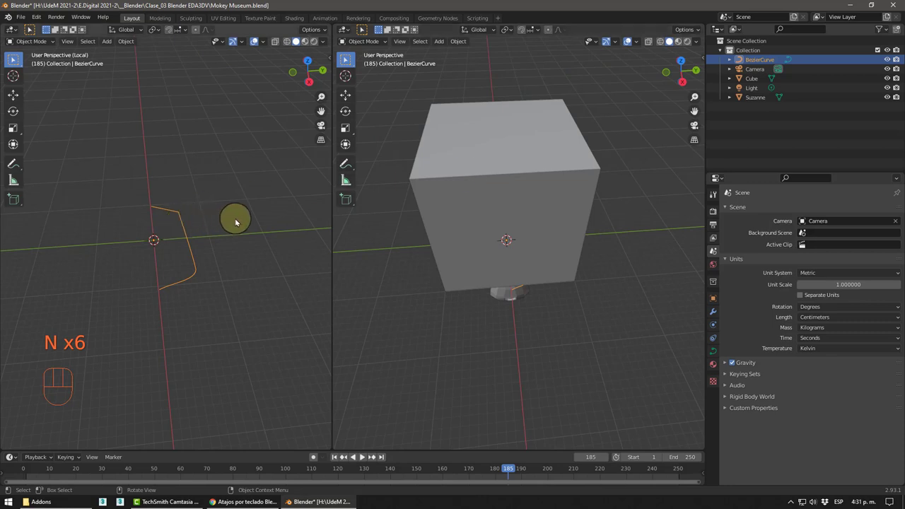
Orbit the full-scene view around the cube
{"action": "left_click_drag", "start_coordinate": [224, 222], "coordinate": [274, 206]}
{"action": "left_click_drag", "start_coordinate": [577, 254], "coordinate": [588, 244]}
{"action": "left_click_drag", "start_coordinate": [233, 226], "coordinate": [233, 224]}
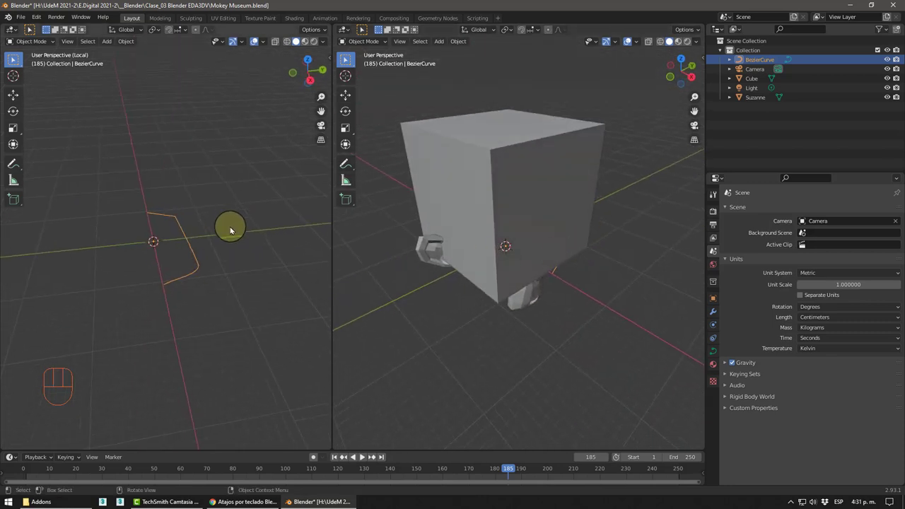
{"action": "middle_click", "coordinate": [580, 211]}
{"action": "middle_click", "coordinate": [548, 269]}
Isolate the curve in local view in the second viewport and inspect it
{"action": "key", "text": "KP_Divide"}
{"action": "middle_click", "coordinate": [553, 289]}
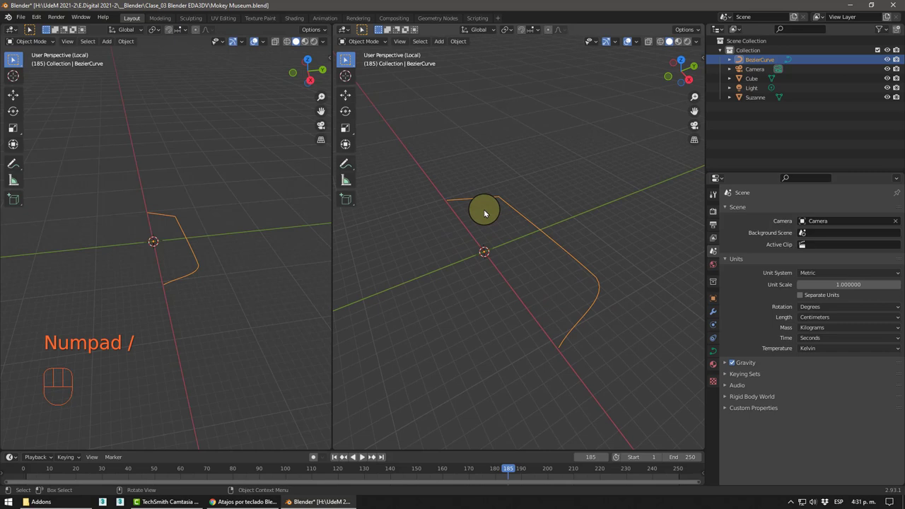
{"action": "middle_click", "coordinate": [536, 304]}
{"action": "middle_click", "coordinate": [172, 229]}
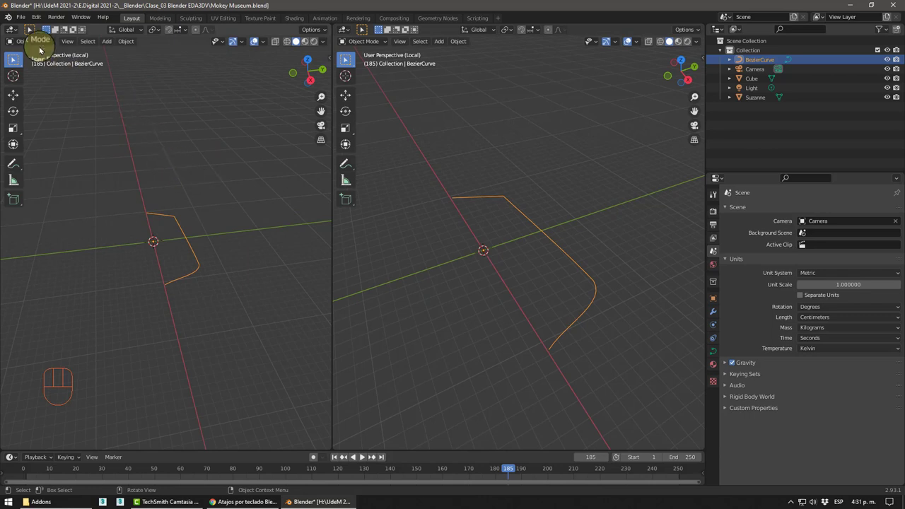
Switch the left area to an image viewer and browse for BezierHandles.png
{"action": "left_click_drag", "start_coordinate": [16, 27], "coordinate": [52, 68]}
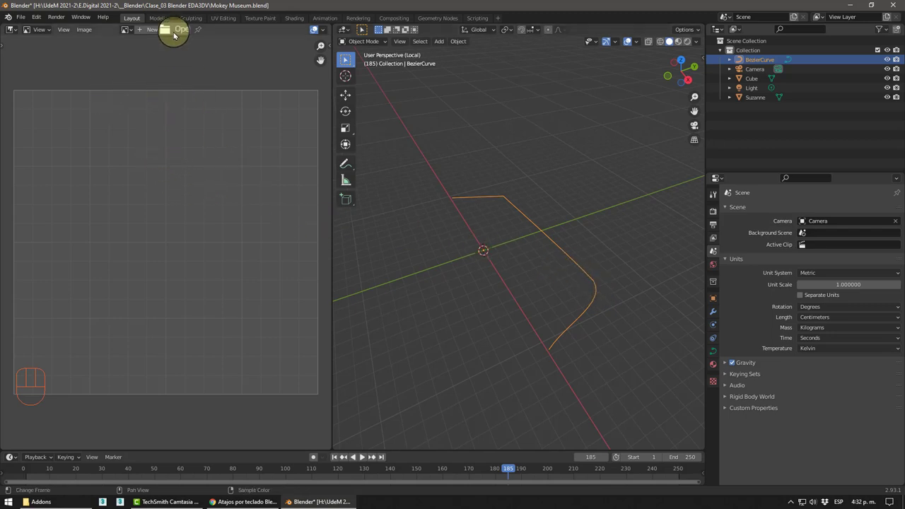
{"action": "left_click_drag", "start_coordinate": [174, 33], "coordinate": [178, 68]}
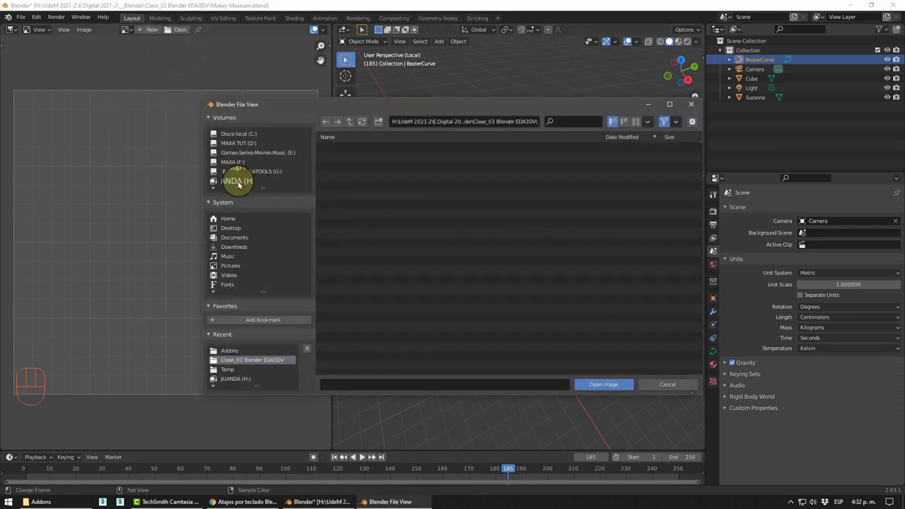
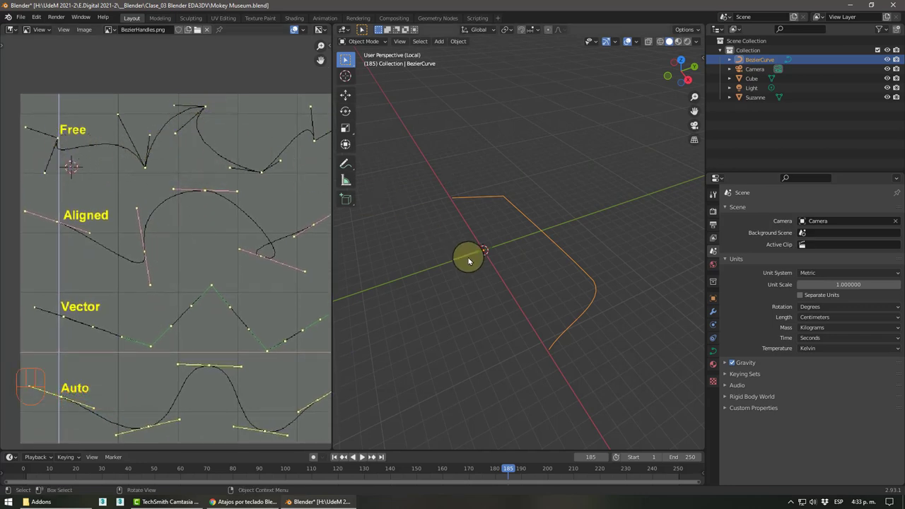
View the curve from directly above and enter Edit Mode on its points and handles
{"action": "left_click_drag", "start_coordinate": [492, 273], "coordinate": [541, 304]}
{"action": "middle_click", "coordinate": [479, 285]}
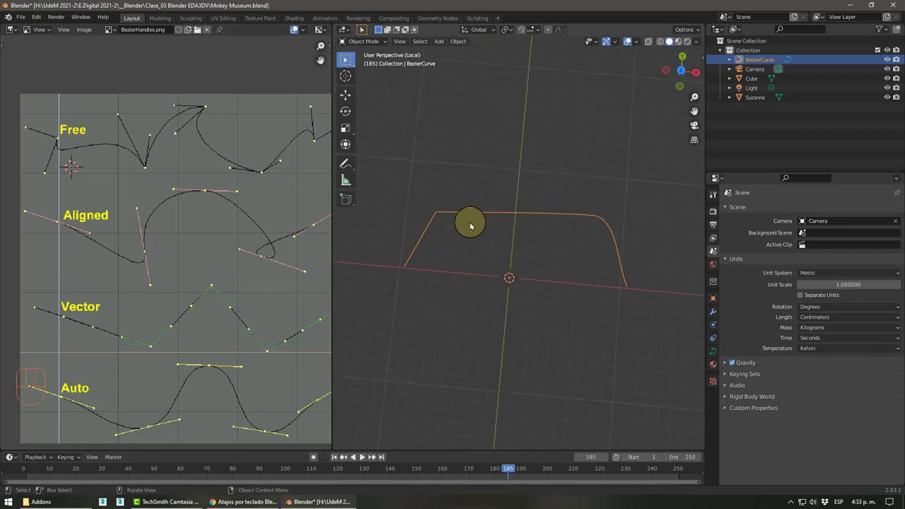
{"action": "key", "text": "Tab"}
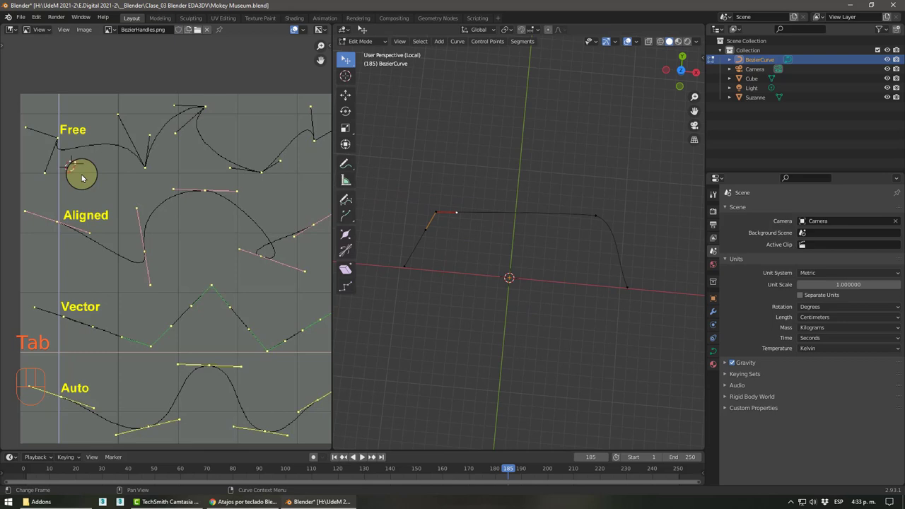
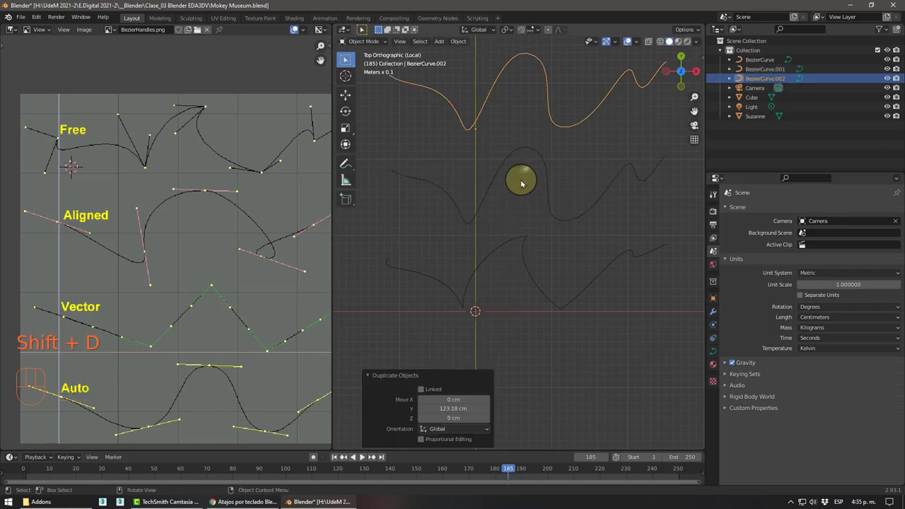
Edit the copied curve and set its handles to Vector for a sharp zigzag
{"action": "left_click_drag", "start_coordinate": [547, 241], "coordinate": [551, 309]}
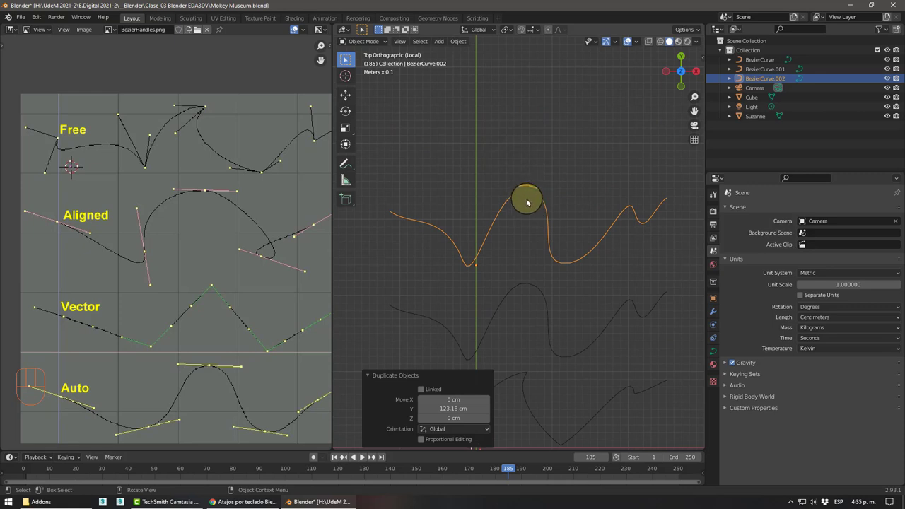
{"action": "key", "text": "Tab"}
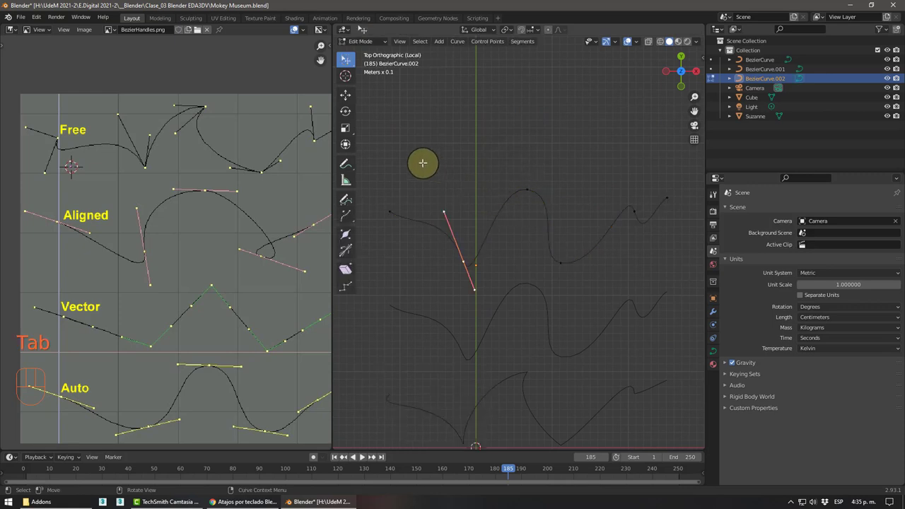
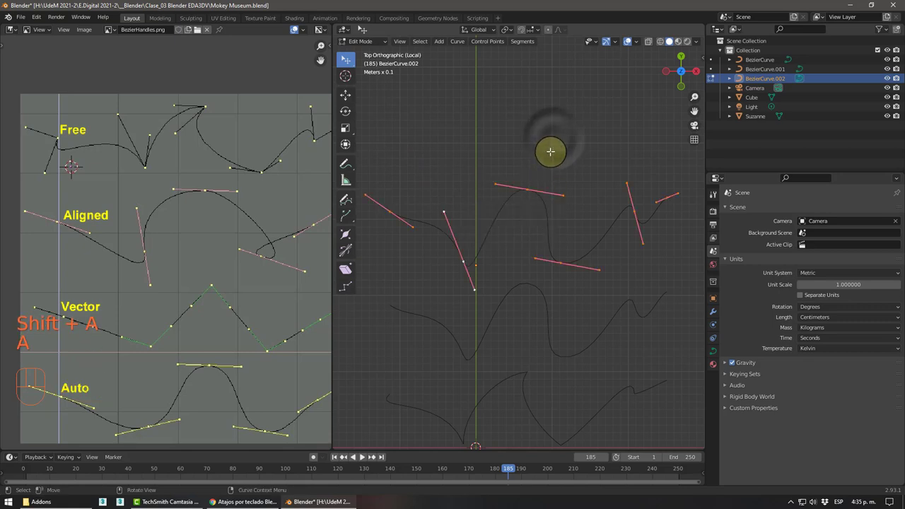
{"action": "key", "text": "v"}
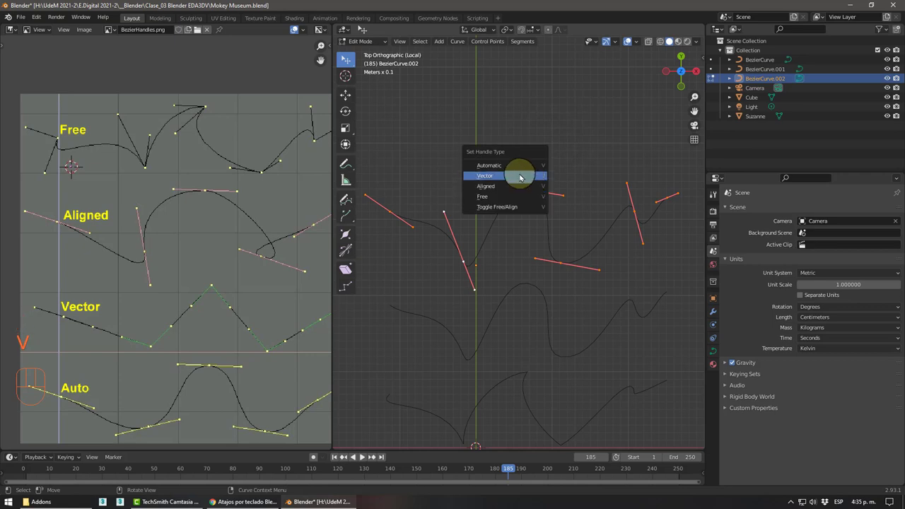
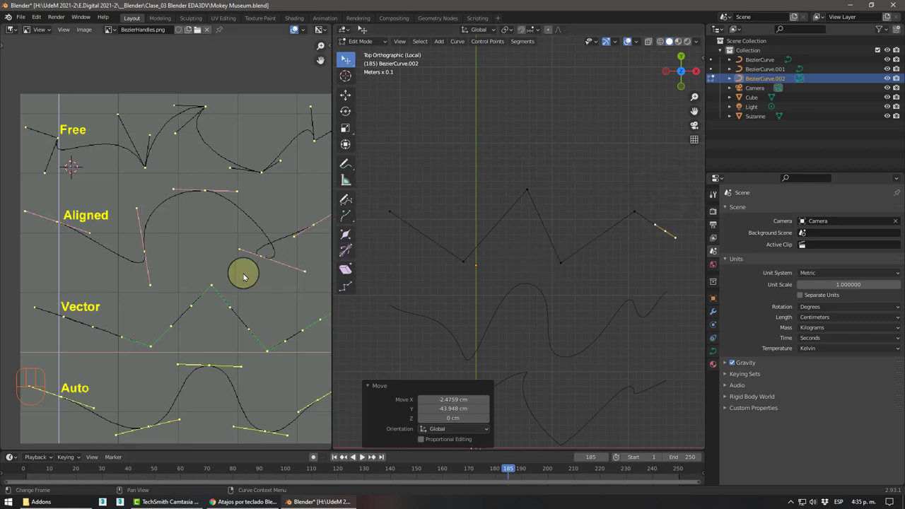
{"action": "key", "text": "Tab"}
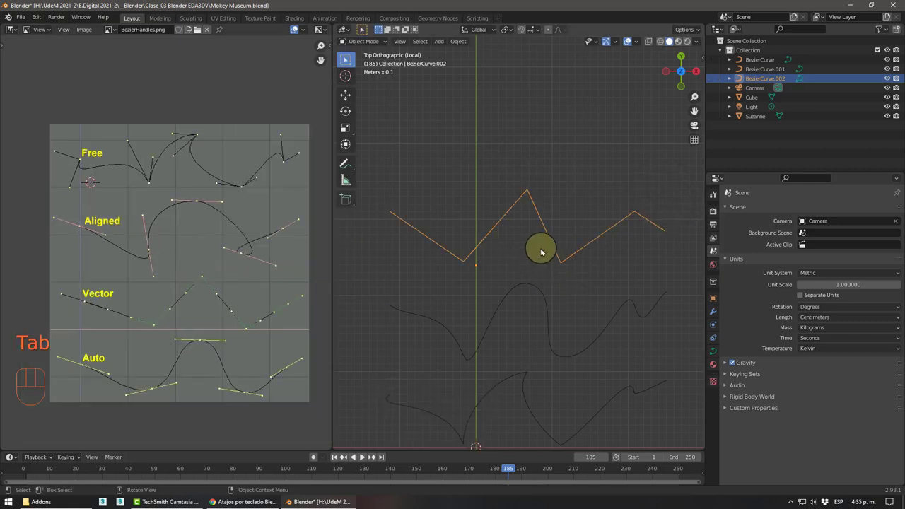
Duplicate the zigzag curve to create BezierCurve.003 above it
{"action": "key", "text": "shift+d"}
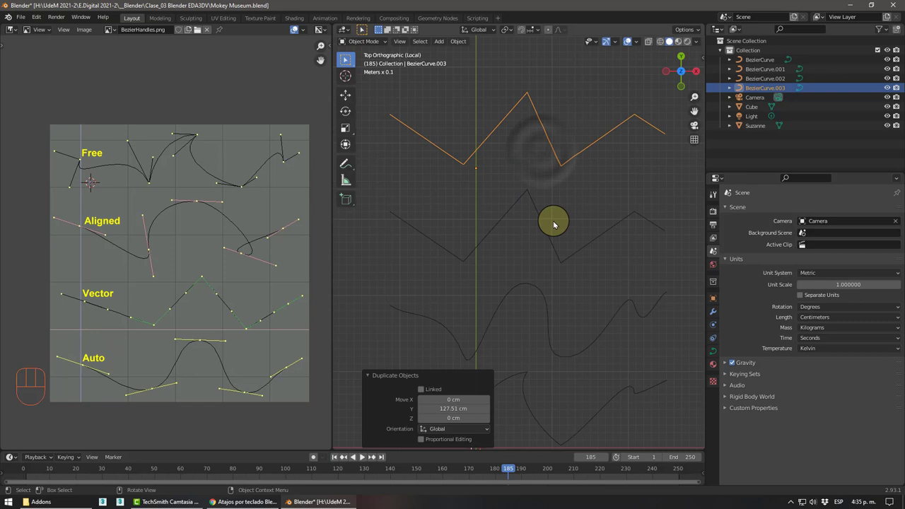
Enter Edit Mode on the duplicated curve BezierCurve.003
{"action": "key", "text": "Tab"}
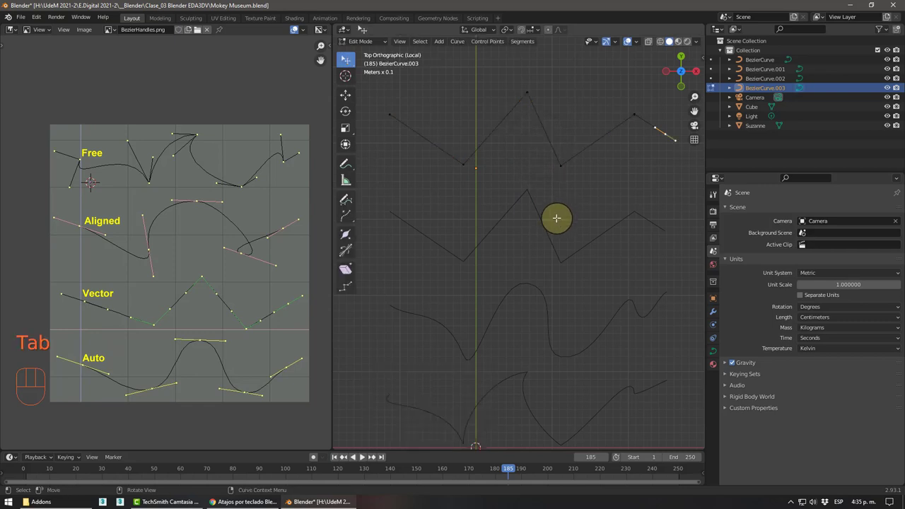
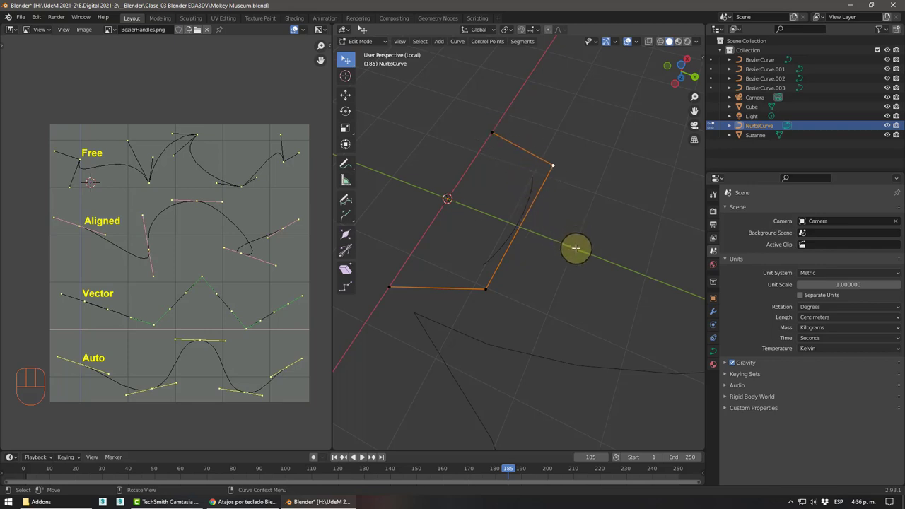
Return to Object Mode and delete the NURBS curve
{"action": "key", "text": "Tab"}
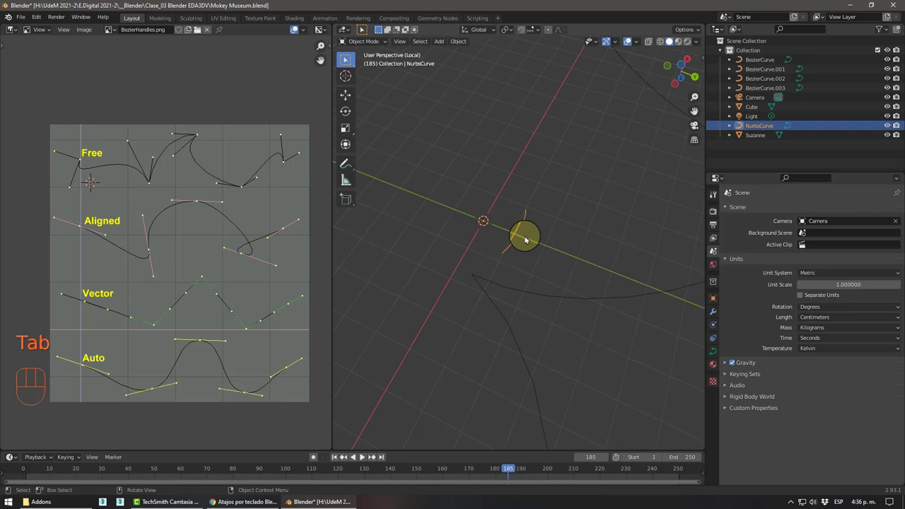
{"action": "key", "text": "Delete"}
Orbit the view around the four stacked curves before adding the new cube
{"action": "middle_click", "coordinate": [486, 254]}
{"action": "left_click_drag", "start_coordinate": [504, 275], "coordinate": [458, 240]}
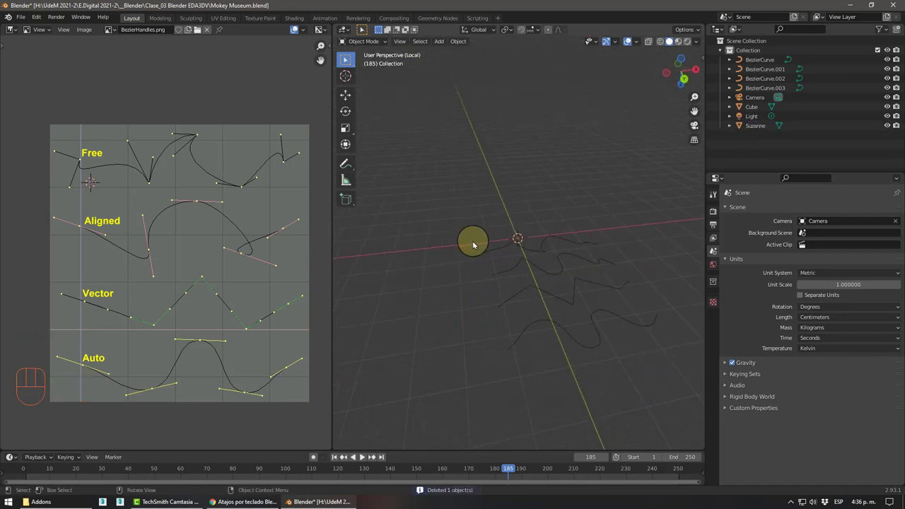
{"action": "middle_click", "coordinate": [485, 244]}
{"action": "middle_click", "coordinate": [490, 254]}
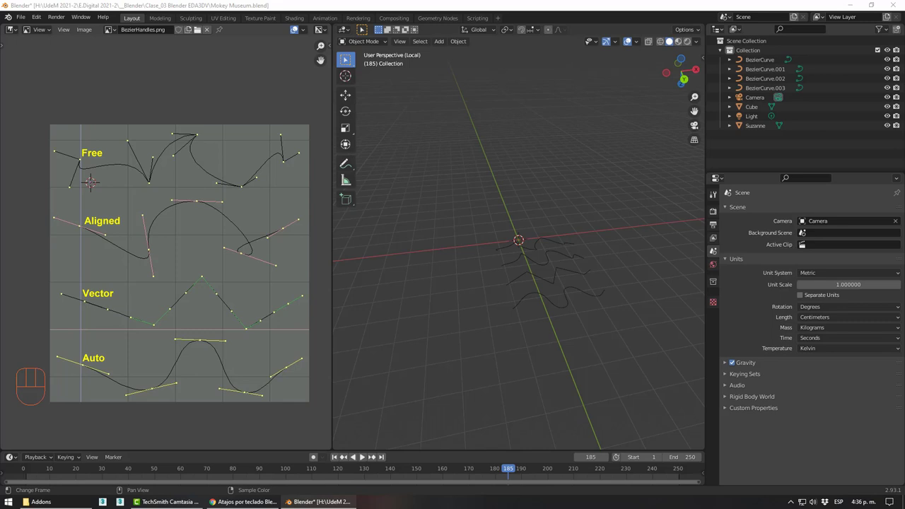
{"action": "middle_click", "coordinate": [511, 279]}
{"action": "middle_click", "coordinate": [477, 269]}
{"action": "left_click_drag", "start_coordinate": [509, 275], "coordinate": [476, 274]}
{"action": "middle_click", "coordinate": [493, 285]}
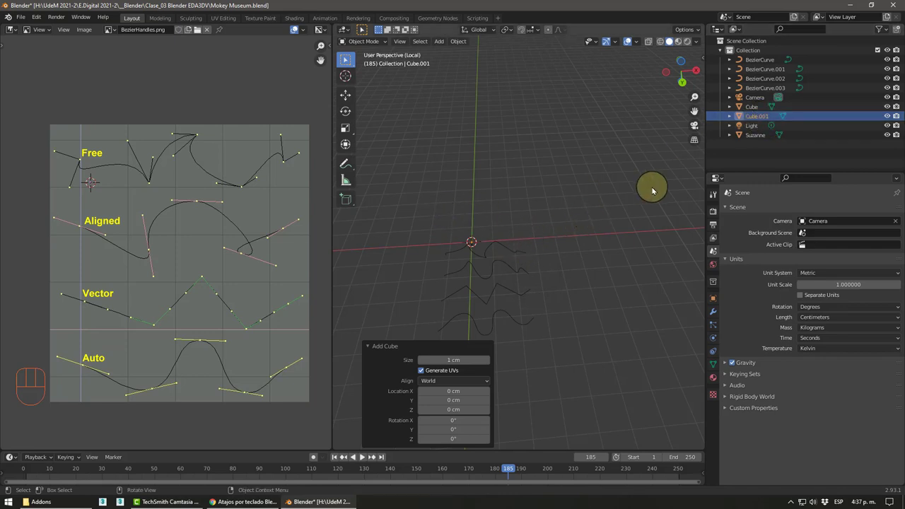
Leave local view and move the original Cube to about X −78 cm, Y −425 cm
{"action": "middle_click", "coordinate": [590, 205]}
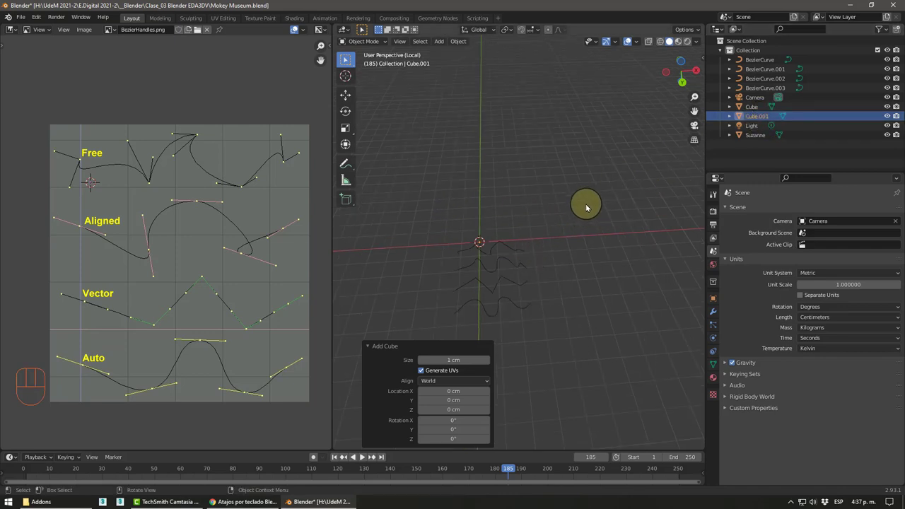
{"action": "key", "text": "KP_Divide"}
{"action": "middle_click", "coordinate": [514, 248]}
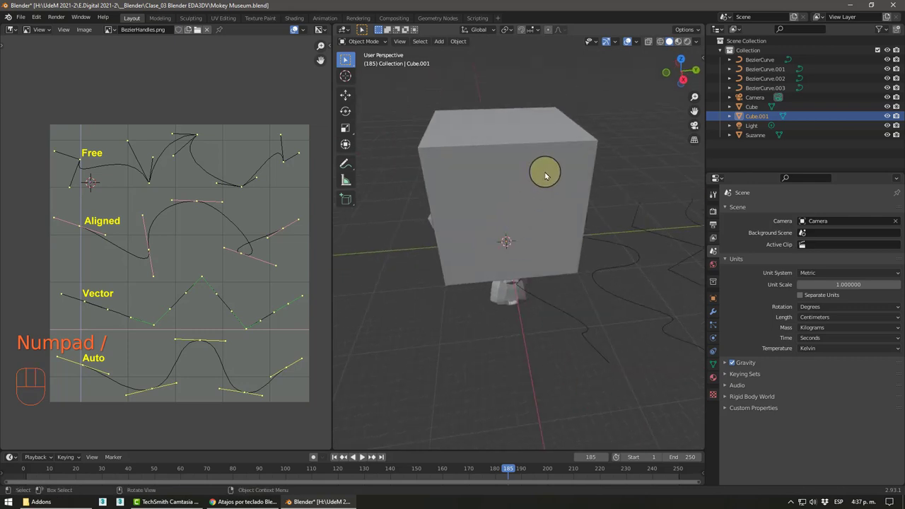
{"action": "middle_click", "coordinate": [528, 209]}
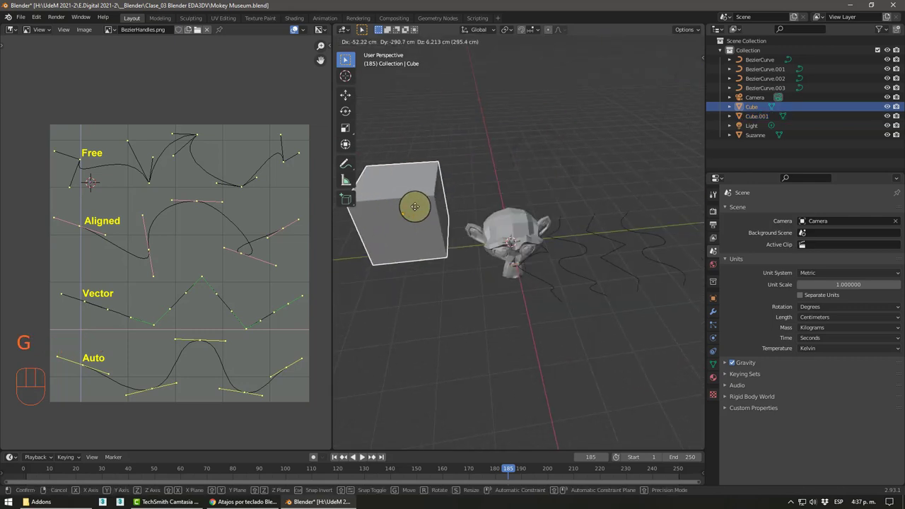
{"action": "left_click_drag", "start_coordinate": [477, 219], "coordinate": [496, 199]}
{"action": "left_click_drag", "start_coordinate": [559, 197], "coordinate": [517, 216]}
{"action": "left_click_drag", "start_coordinate": [536, 211], "coordinate": [530, 215]}
{"action": "left_click_drag", "start_coordinate": [530, 215], "coordinate": [508, 225]}
{"action": "left_click_drag", "start_coordinate": [509, 225], "coordinate": [500, 232]}
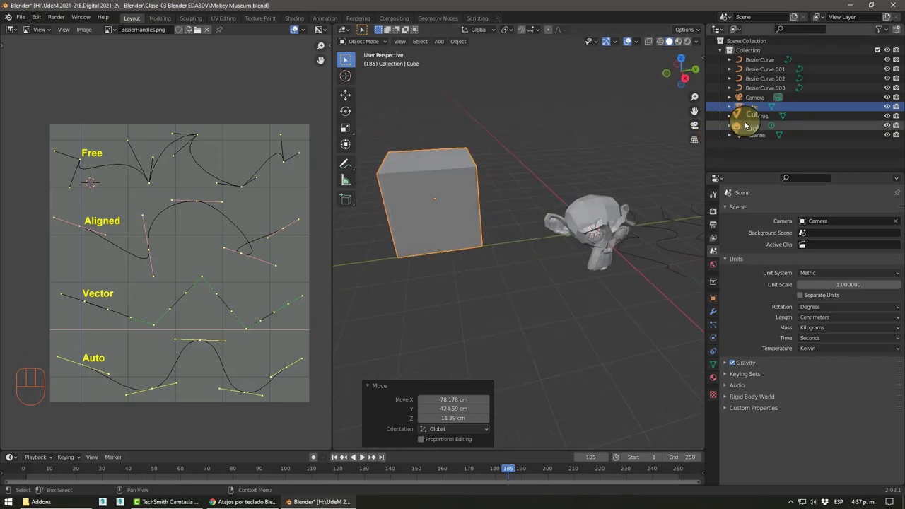
Select Cube.001 in the Outliner and isolate it in local view, centred
{"action": "left_click_drag", "start_coordinate": [750, 118], "coordinate": [703, 145]}
{"action": "key", "text": "KP_Divide"}
{"action": "key", "text": "KP_Divide"}
{"action": "middle_click", "coordinate": [572, 244]}
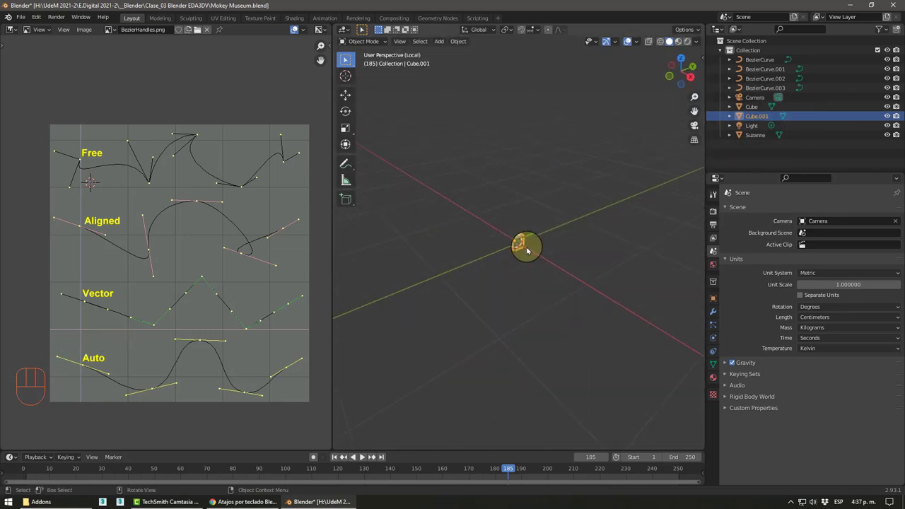
Leave local view and delete the Suzanne monkey head from the scene
{"action": "middle_click", "coordinate": [522, 240]}
{"action": "left_click_drag", "start_coordinate": [537, 240], "coordinate": [508, 241]}
{"action": "middle_click", "coordinate": [493, 245]}
{"action": "middle_click", "coordinate": [485, 239]}
{"action": "middle_click", "coordinate": [501, 238]}
{"action": "key", "text": "KP_Divide"}
{"action": "left_click", "coordinate": [431, 184]}
{"action": "left_click", "coordinate": [602, 221]}
{"action": "left_click_drag", "start_coordinate": [602, 211], "coordinate": [579, 240]}
{"action": "left_click_drag", "start_coordinate": [576, 247], "coordinate": [568, 235]}
{"action": "left_click_drag", "start_coordinate": [526, 245], "coordinate": [572, 264]}
{"action": "key", "text": "Delete"}
Delete the small extra cube Cube.001 selected in the Outliner
{"action": "left_click_drag", "start_coordinate": [598, 270], "coordinate": [636, 269]}
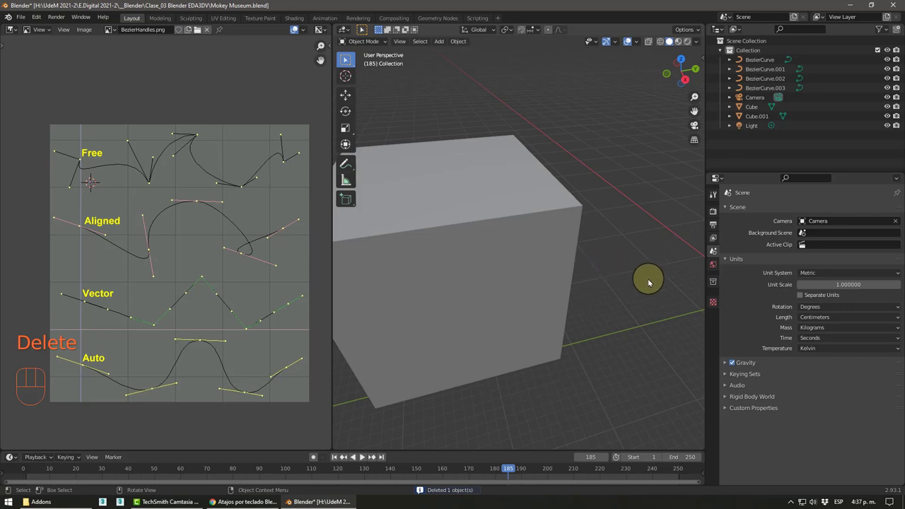
{"action": "left_click_drag", "start_coordinate": [565, 272], "coordinate": [518, 274]}
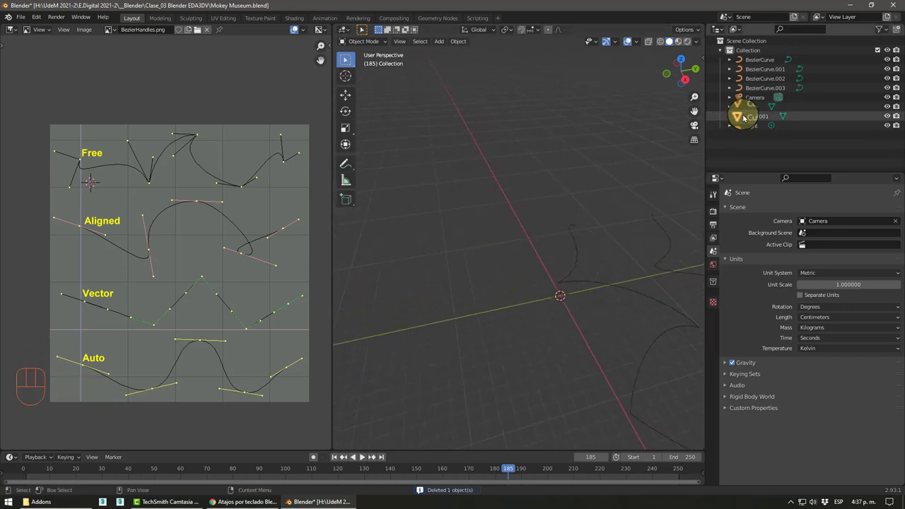
{"action": "left_click", "coordinate": [741, 120]}
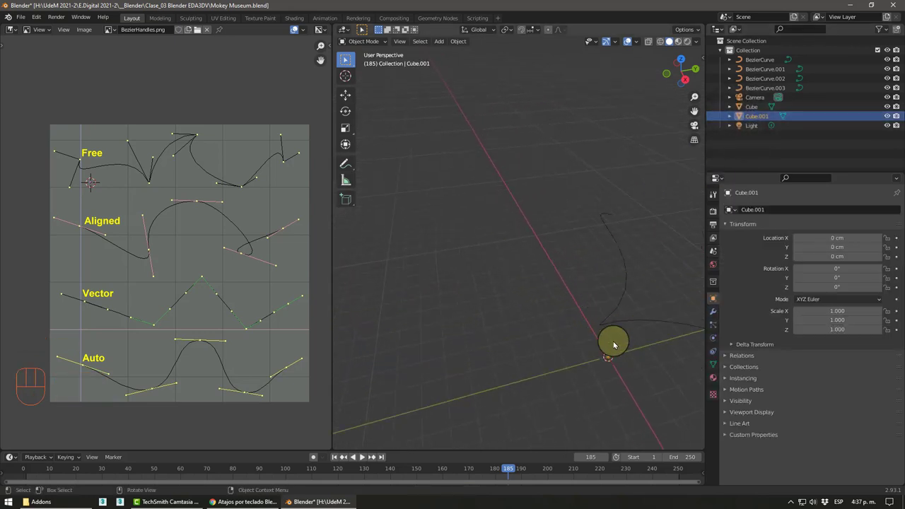
{"action": "left_click_drag", "start_coordinate": [532, 277], "coordinate": [496, 268]}
{"action": "middle_click", "coordinate": [458, 262]}
{"action": "key", "text": "Delete"}
Select the original cube and view the remaining scene straight down from the top
{"action": "left_click", "coordinate": [432, 236]}
{"action": "left_click_drag", "start_coordinate": [494, 277], "coordinate": [467, 275]}
{"action": "left_click_drag", "start_coordinate": [472, 275], "coordinate": [483, 270]}
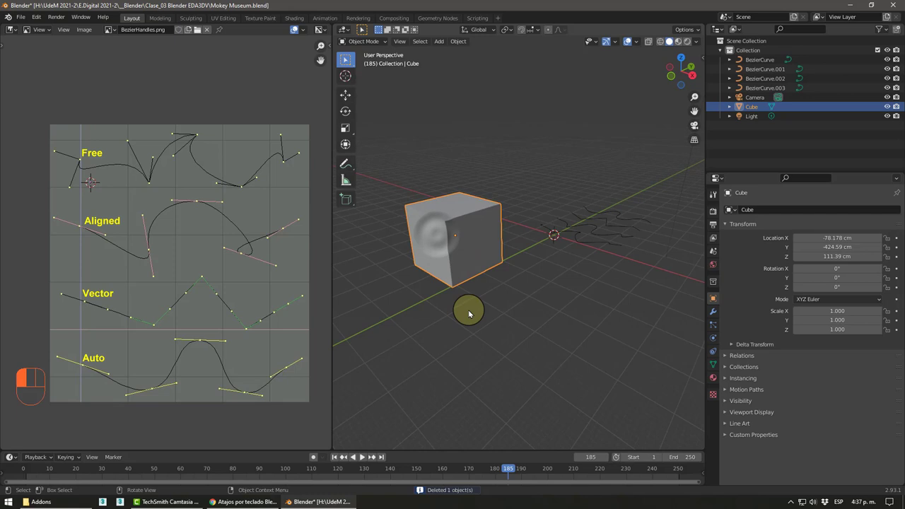
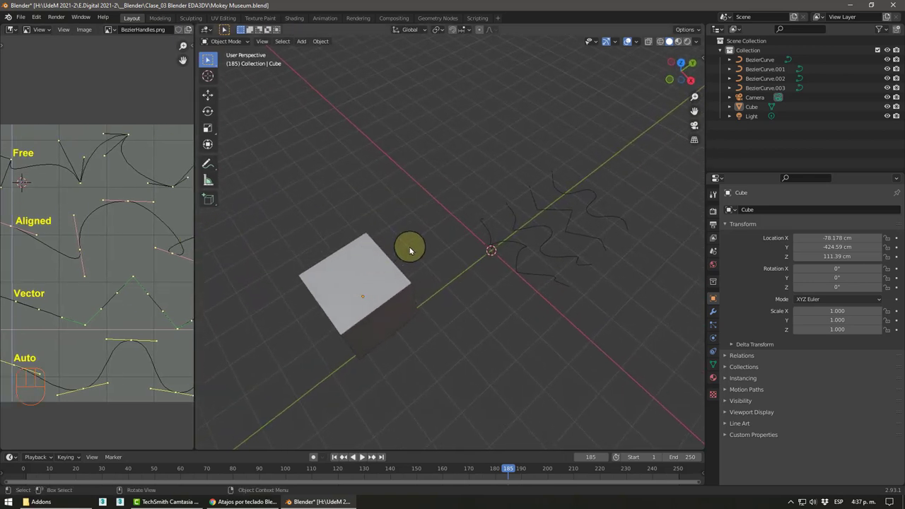
{"action": "left_click_drag", "start_coordinate": [429, 260], "coordinate": [402, 248]}
{"action": "left_click_drag", "start_coordinate": [352, 269], "coordinate": [394, 250]}
{"action": "key", "text": "KP_7"}
{"action": "left_click_drag", "start_coordinate": [409, 265], "coordinate": [612, 263]}
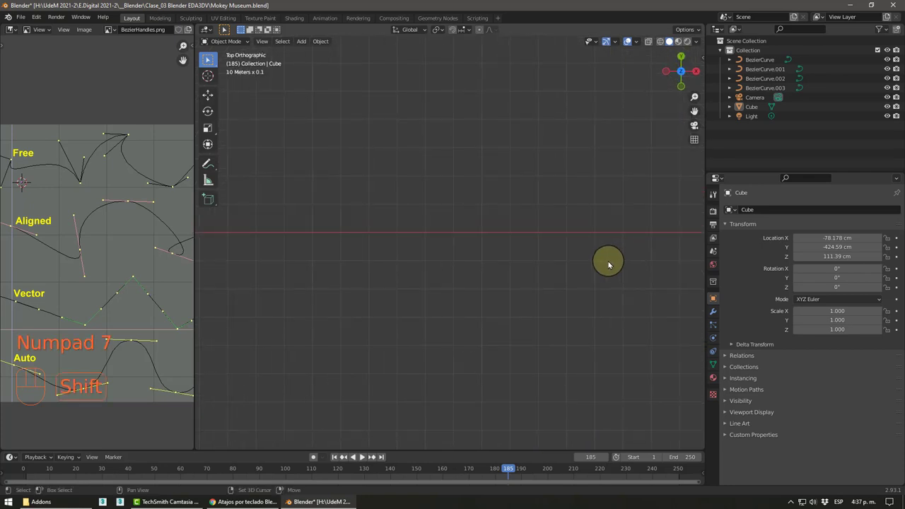
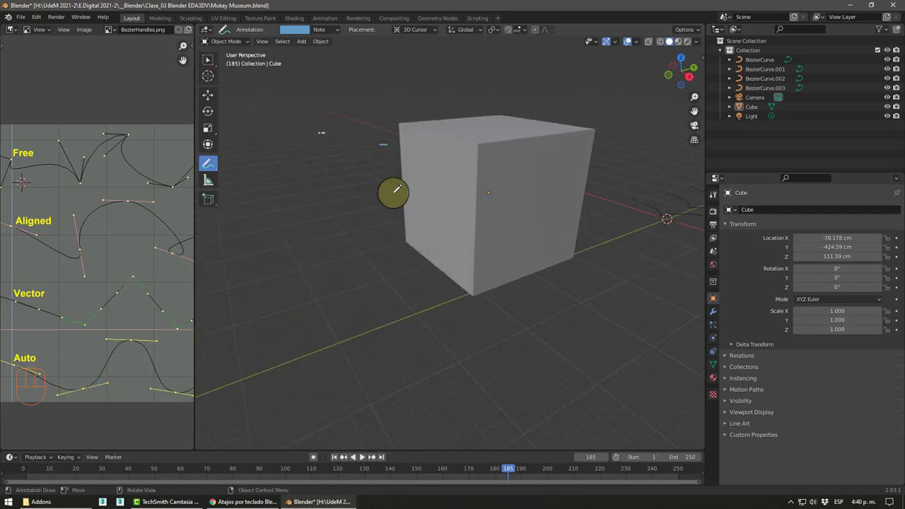
Isolate the original cube in local view and centre the view on it, ready for mesh editing
{"action": "left_click", "coordinate": [208, 61]}
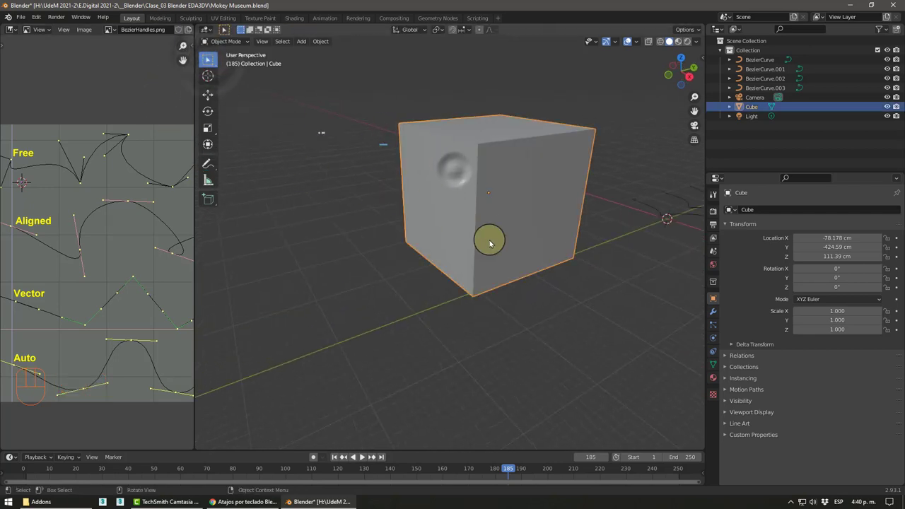
{"action": "key", "text": "KP_Divide"}
{"action": "key", "text": "KP_Decimal"}
{"action": "middle_click", "coordinate": [500, 230]}
{"action": "middle_click", "coordinate": [512, 262]}
{"action": "left_click_drag", "start_coordinate": [484, 272], "coordinate": [493, 272]}
{"action": "middle_click", "coordinate": [496, 276]}
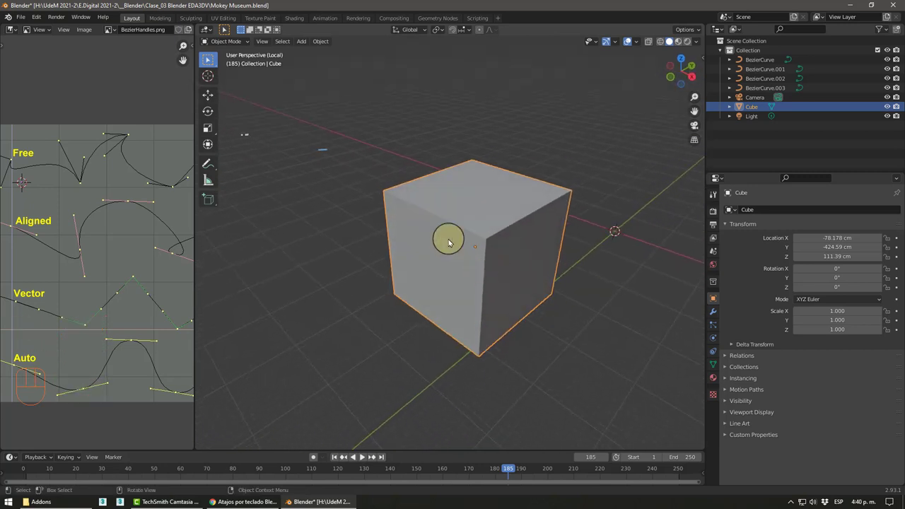
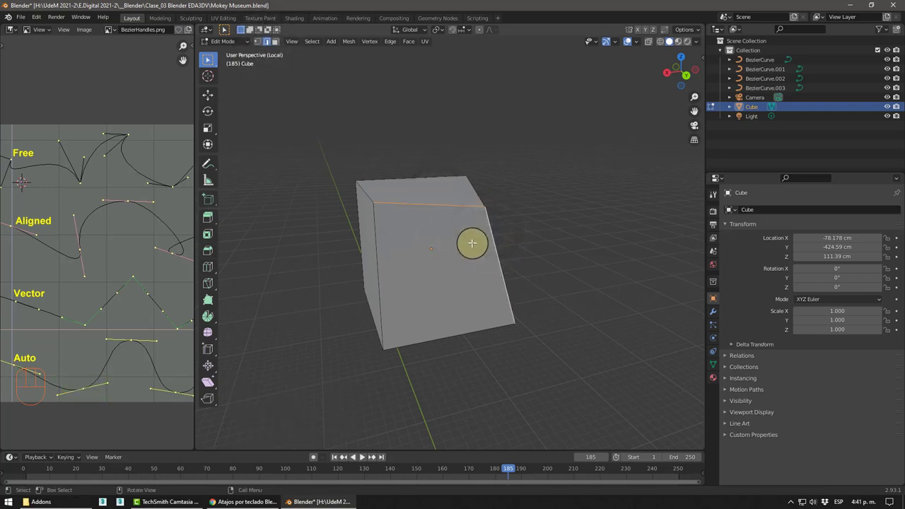
Rotate the cube's top edge, then step back through the earlier edits
{"action": "key", "text": "r"}
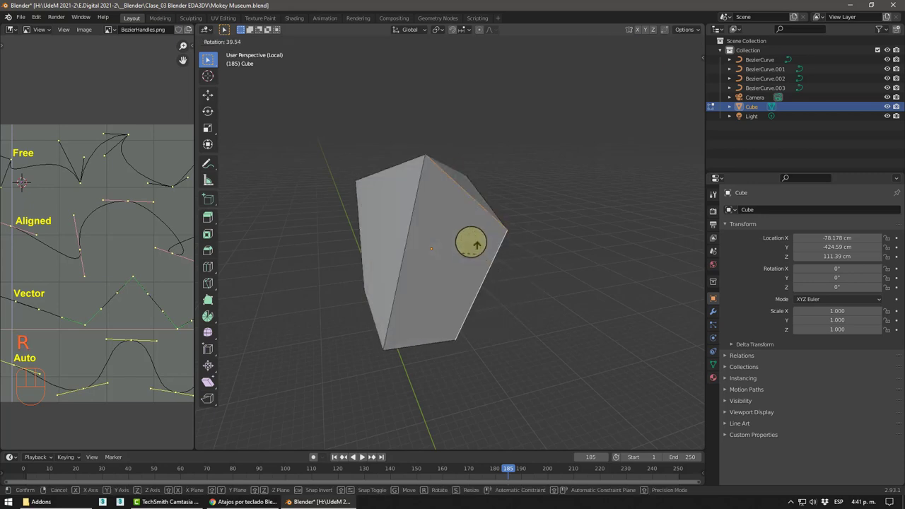
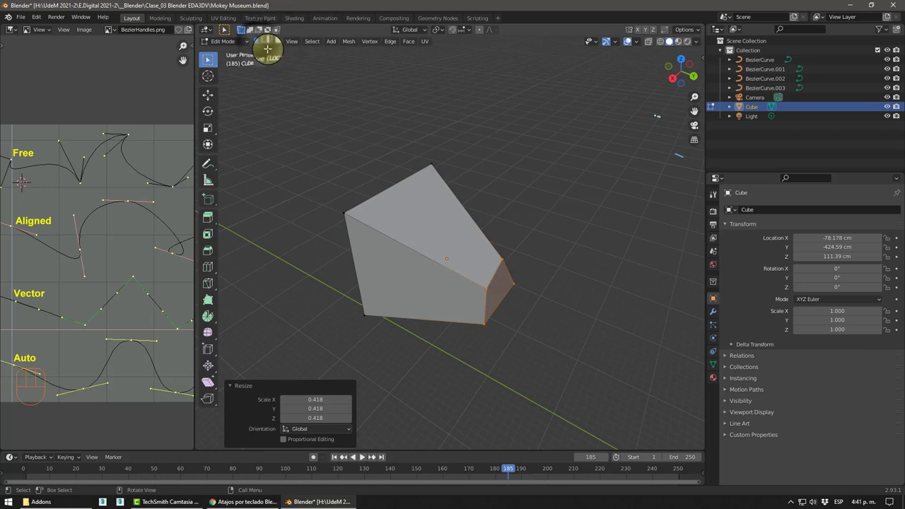
{"action": "key", "text": "1"}
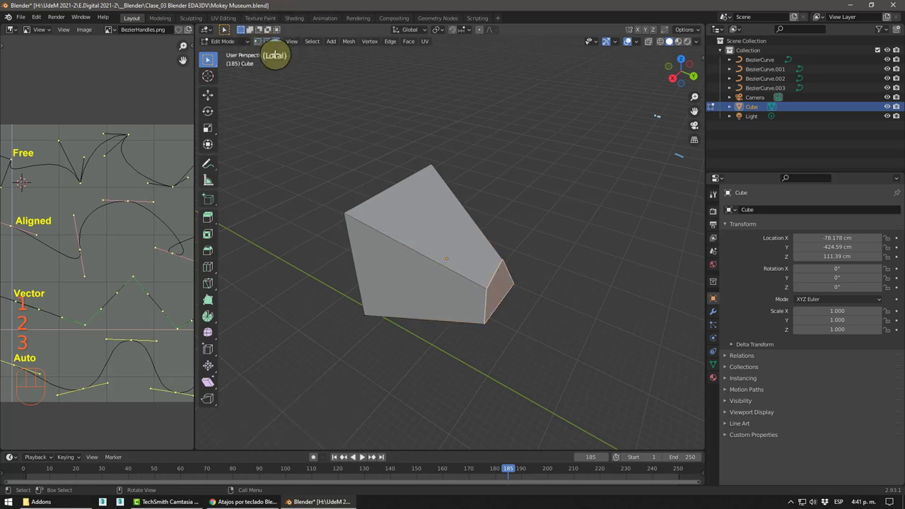
{"action": "key", "text": "1"}
{"action": "key", "text": "2"}
{"action": "key", "text": "1"}
{"action": "key", "text": "2"}
{"action": "key", "text": "1"}
{"action": "key", "text": "2"}
{"action": "key", "text": "1"}
{"action": "key", "text": "2"}
{"action": "key", "text": "1"}
{"action": "key", "text": "2"}
{"action": "key", "text": "1"}
{"action": "key", "text": "2"}
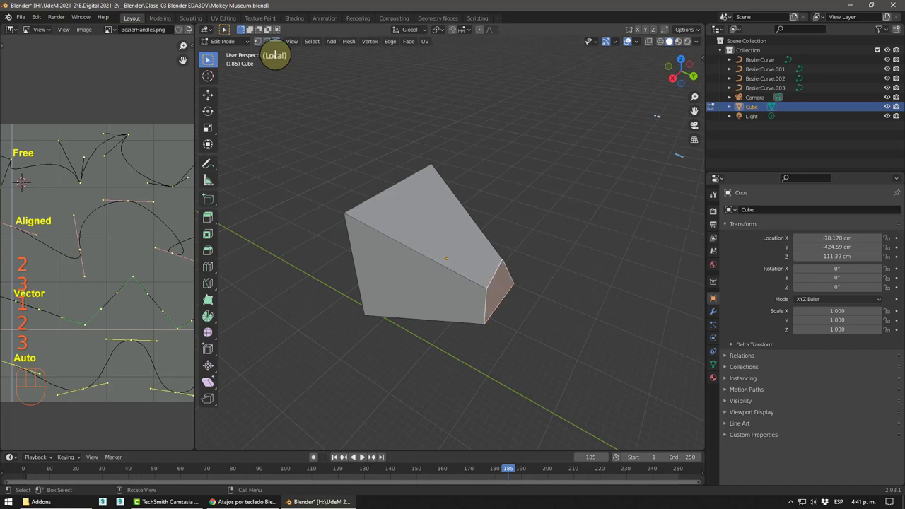
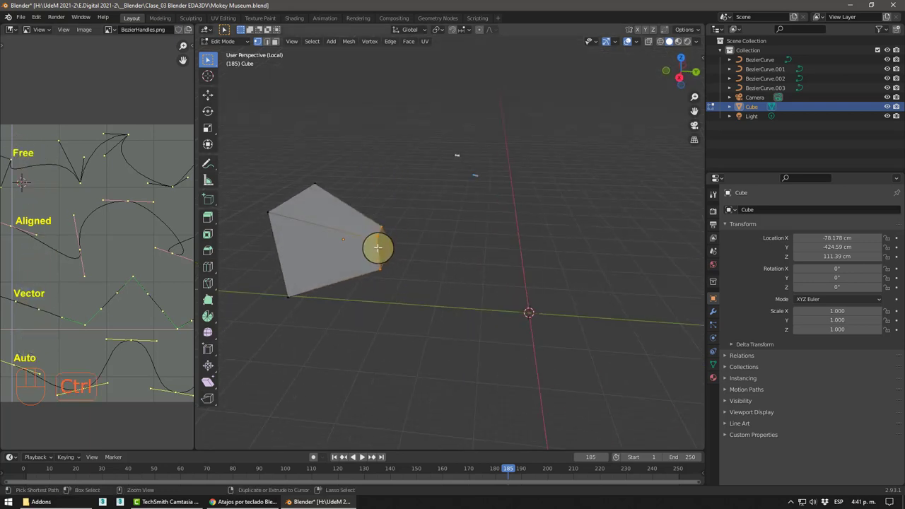
Undo the remaining mesh edits until the wedge returns to a plain cube
{"action": "key", "text": "ctrl+z"}
{"action": "key", "text": "ctrl+z"}
{"action": "key", "text": "ctrl+z"}
{"action": "key", "text": "ctrl+z"}
{"action": "key", "text": "ctrl+z"}
{"action": "key", "text": "ctrl+z"}
{"action": "key", "text": "ctrl+z"}
{"action": "key", "text": "ctrl+z"}
{"action": "key", "text": "ctrl+z"}
{"action": "key", "text": "ctrl+z"}
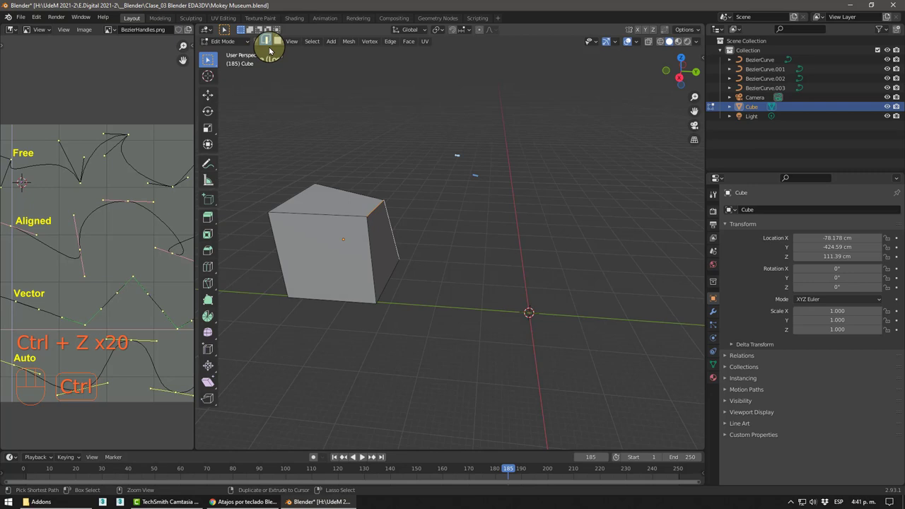
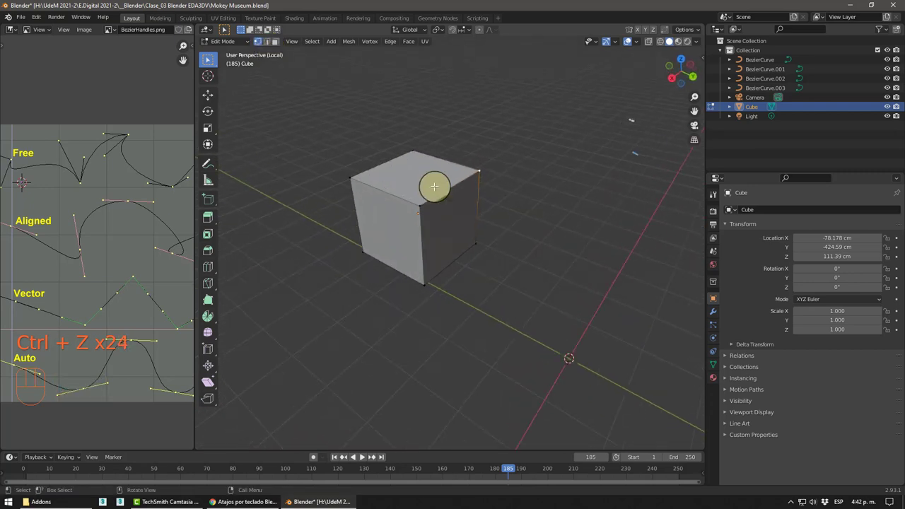
Return the restored plain cube to object mode and inspect it from several angles
{"action": "key", "text": "Tab"}
{"action": "left_click_drag", "start_coordinate": [474, 235], "coordinate": [520, 221]}
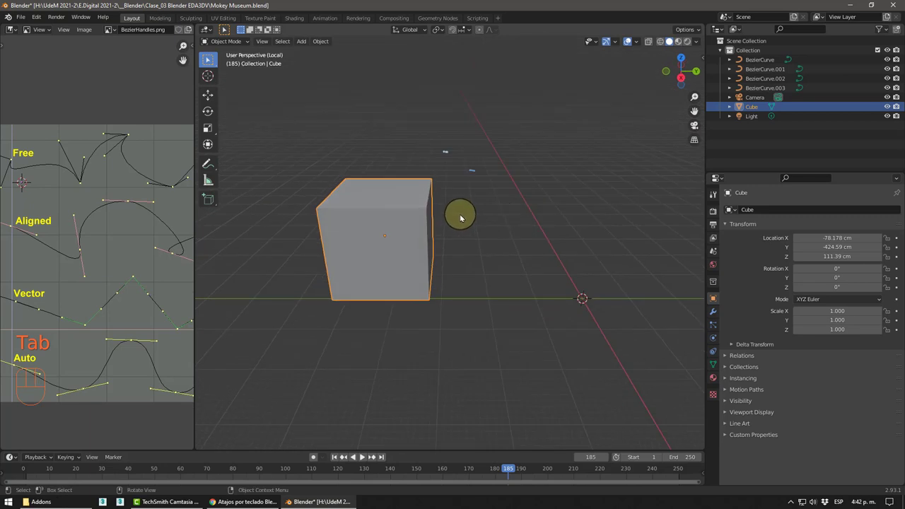
{"action": "left_click_drag", "start_coordinate": [465, 217], "coordinate": [549, 212]}
{"action": "left_click_drag", "start_coordinate": [536, 228], "coordinate": [490, 223]}
{"action": "left_click_drag", "start_coordinate": [469, 209], "coordinate": [393, 188]}
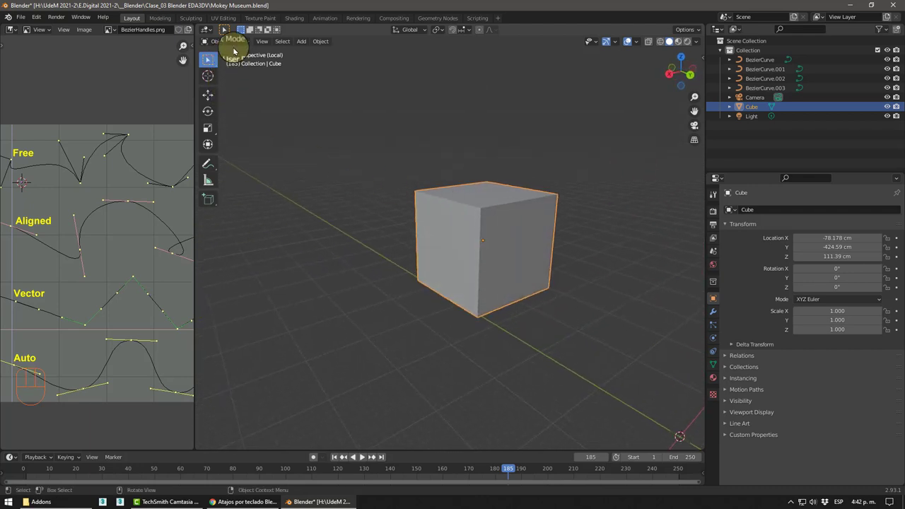
{"action": "left_click_drag", "start_coordinate": [232, 40], "coordinate": [242, 68]}
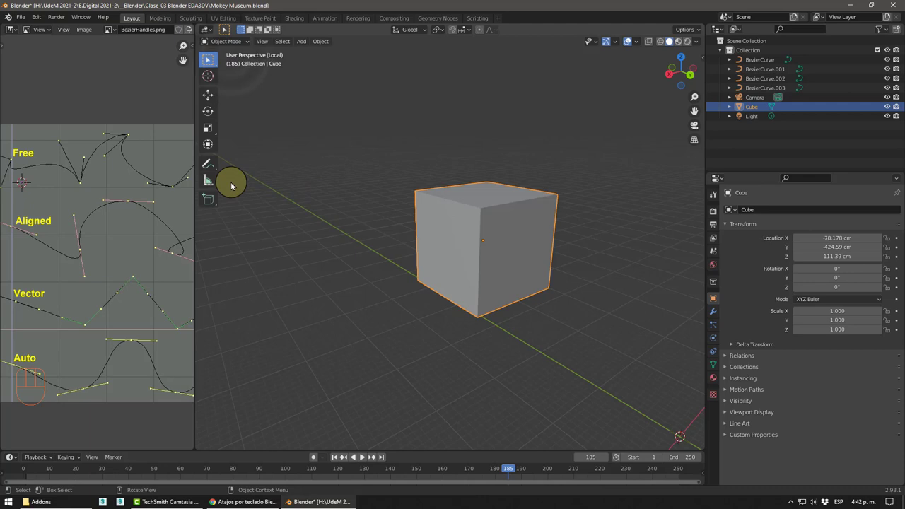
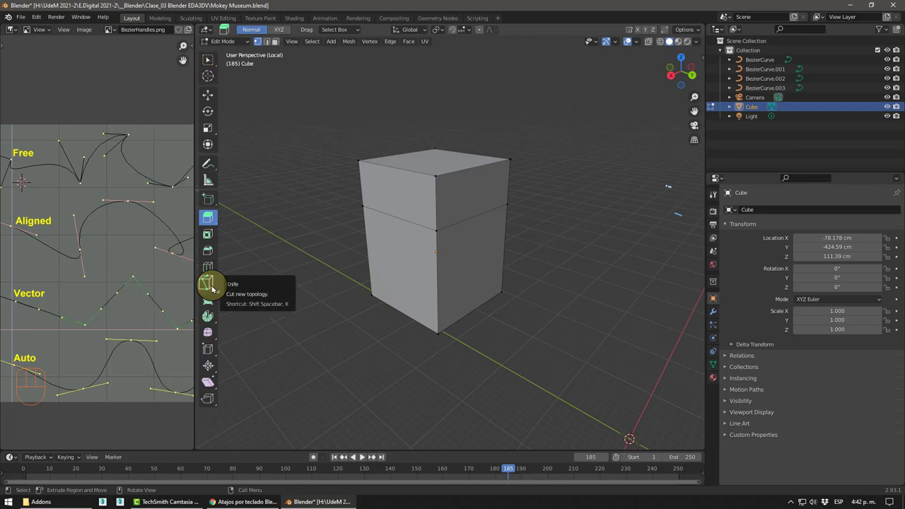
Switch the toolbar to the Extrude Region tool for pulling out a side face
{"action": "left_click", "coordinate": [207, 268]}
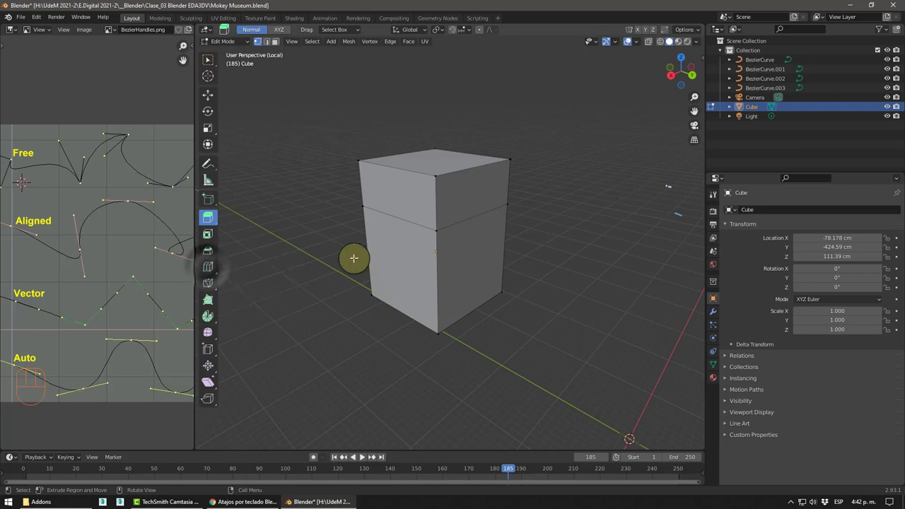
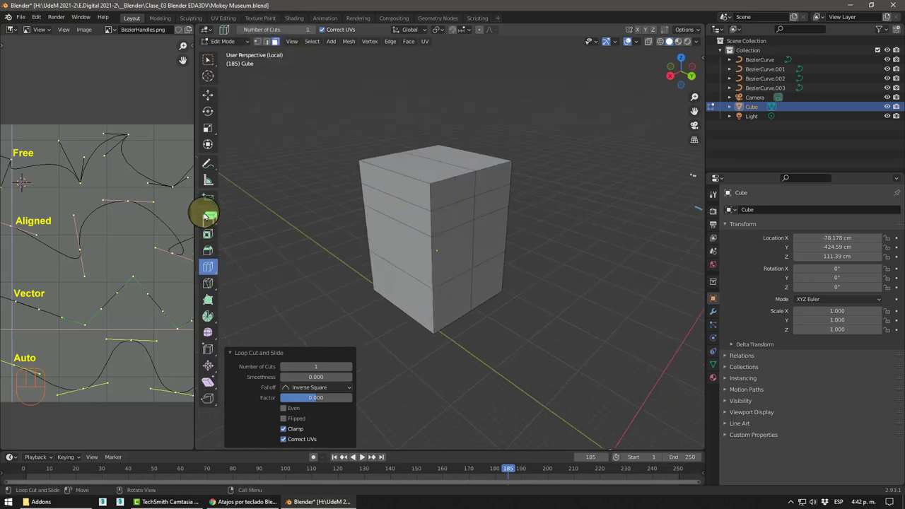
{"action": "left_click", "coordinate": [208, 220]}
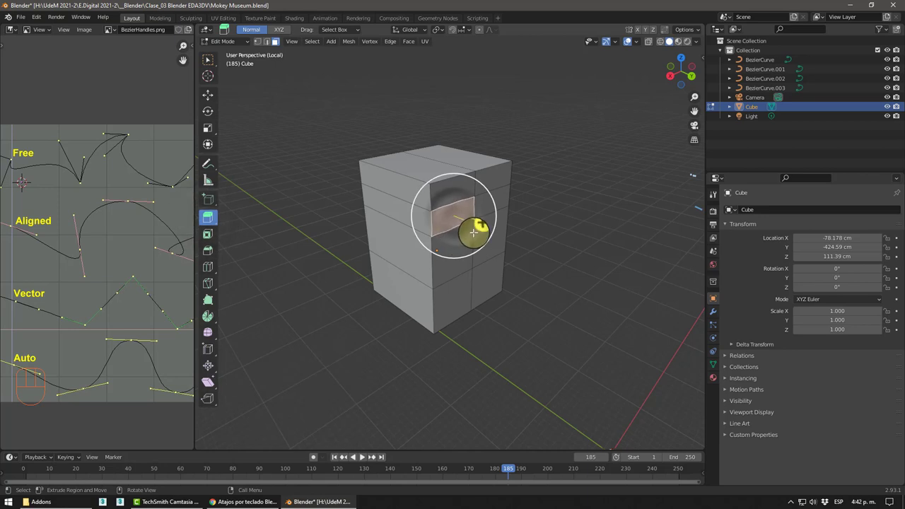
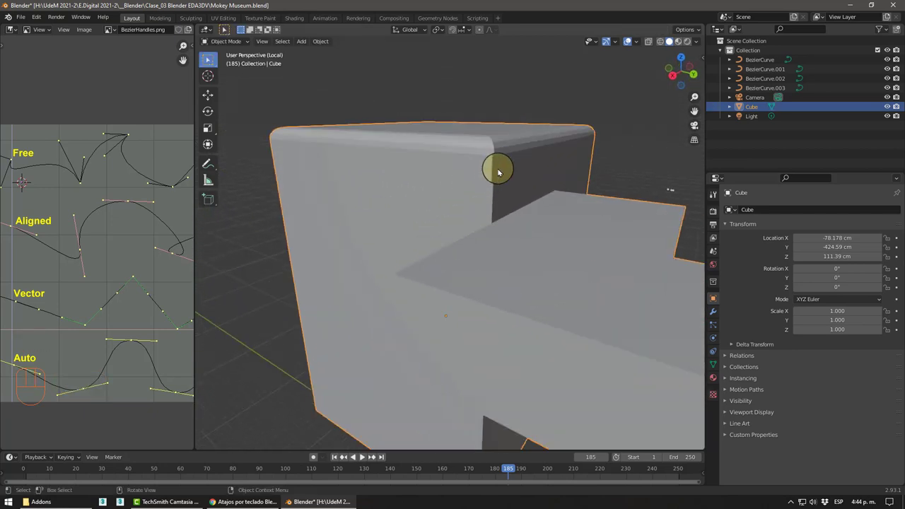
Adjust the view of the bevelled block with its extruded arm
{"action": "middle_click", "coordinate": [509, 229]}
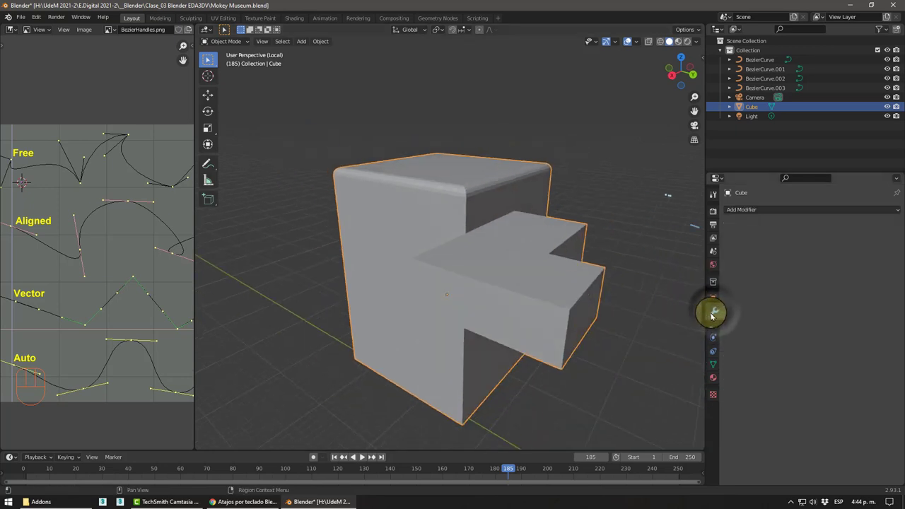
Subdivide the block (viewport 4, render 3) and shade it smooth into a rounded form
{"action": "left_click_drag", "start_coordinate": [751, 209], "coordinate": [620, 280]}
{"action": "middle_click", "coordinate": [620, 280]}
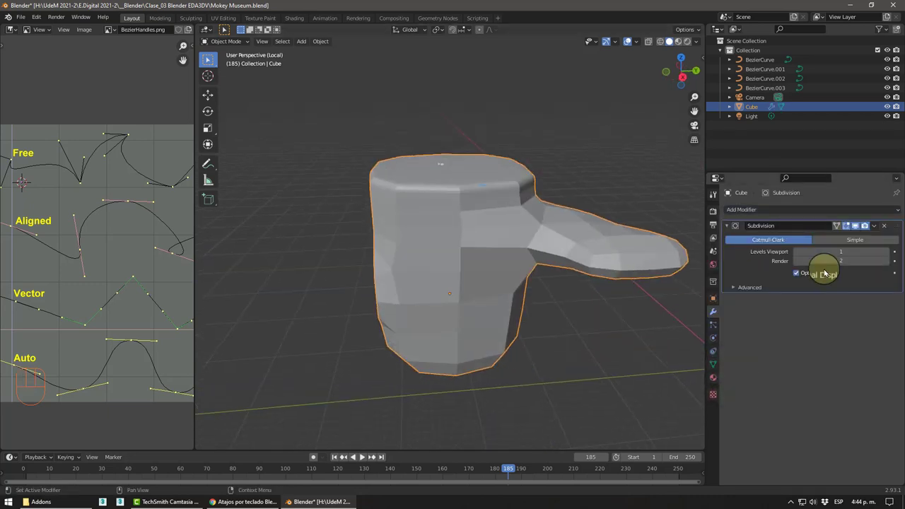
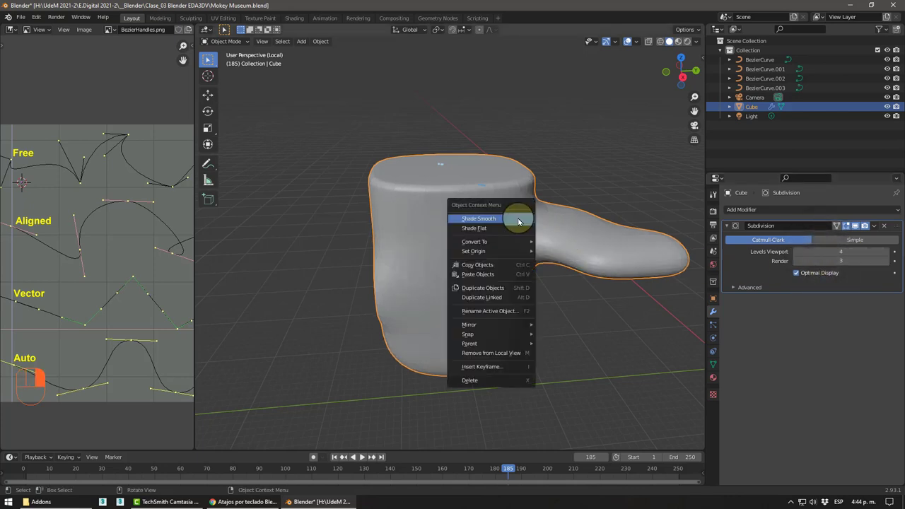
{"action": "left_click", "coordinate": [594, 166]}
{"action": "left_click_drag", "start_coordinate": [493, 220], "coordinate": [498, 198]}
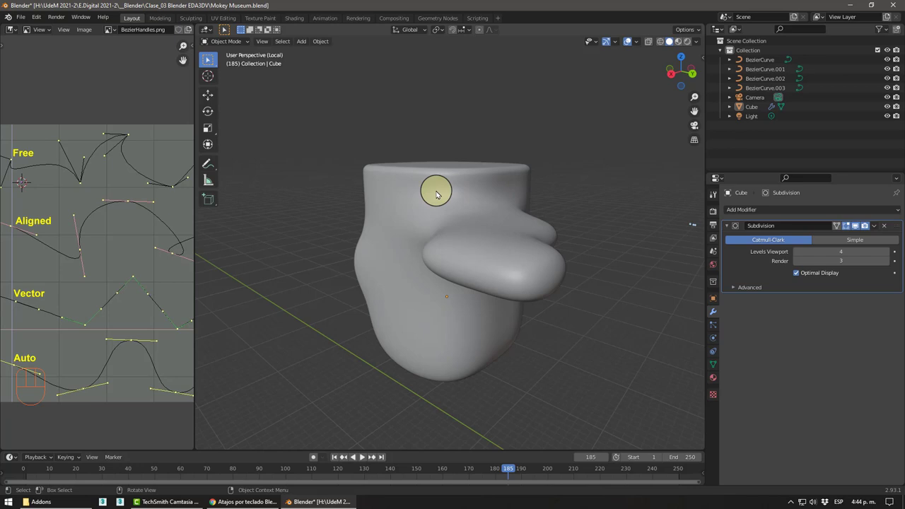
Leave the isolated view and orbit the whole scene to find the Bezier curves
{"action": "key", "text": "shift+a"}
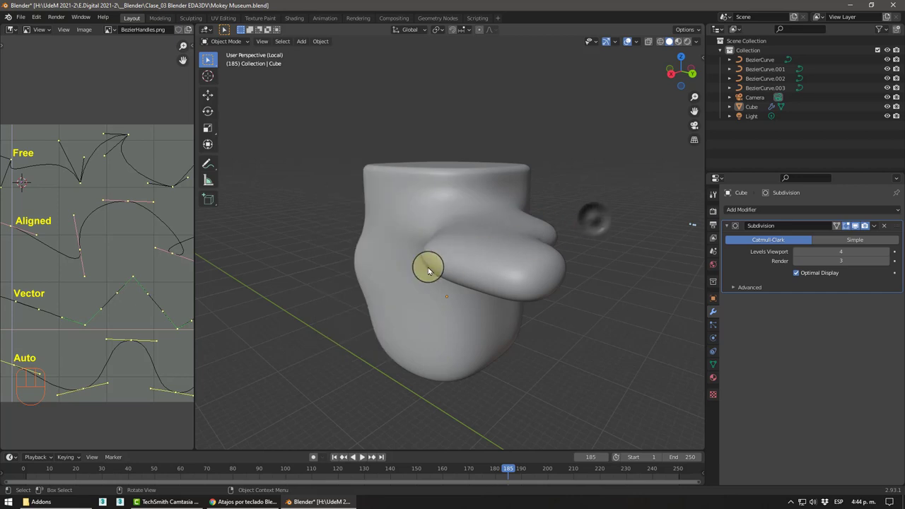
{"action": "left_click", "coordinate": [452, 298]}
{"action": "key", "text": "KP_Divide"}
{"action": "left_click_drag", "start_coordinate": [511, 279], "coordinate": [547, 256]}
{"action": "left_click_drag", "start_coordinate": [498, 247], "coordinate": [468, 230]}
Isolate the first BezierCurve and expand its Object Data Geometry settings for bevelling
{"action": "left_click", "coordinate": [490, 219]}
{"action": "key", "text": "KP_Decimal"}
{"action": "left_click_drag", "start_coordinate": [465, 207], "coordinate": [432, 195]}
{"action": "key", "text": "KP_Divide"}
{"action": "left_click_drag", "start_coordinate": [453, 232], "coordinate": [464, 225]}
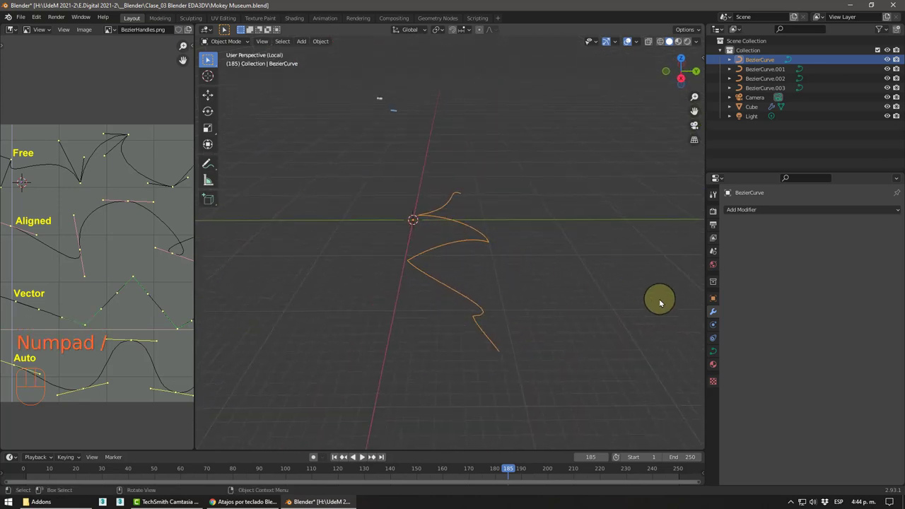
{"action": "left_click", "coordinate": [715, 352]}
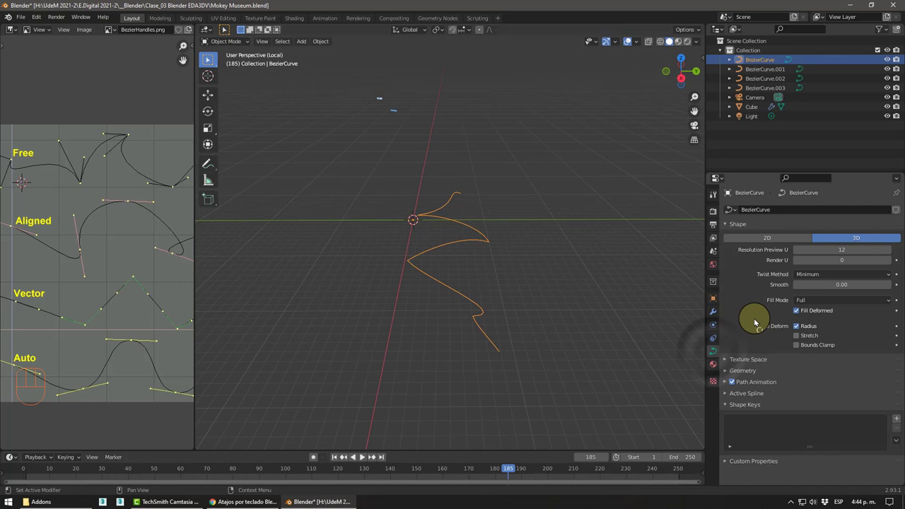
{"action": "left_click", "coordinate": [739, 372]}
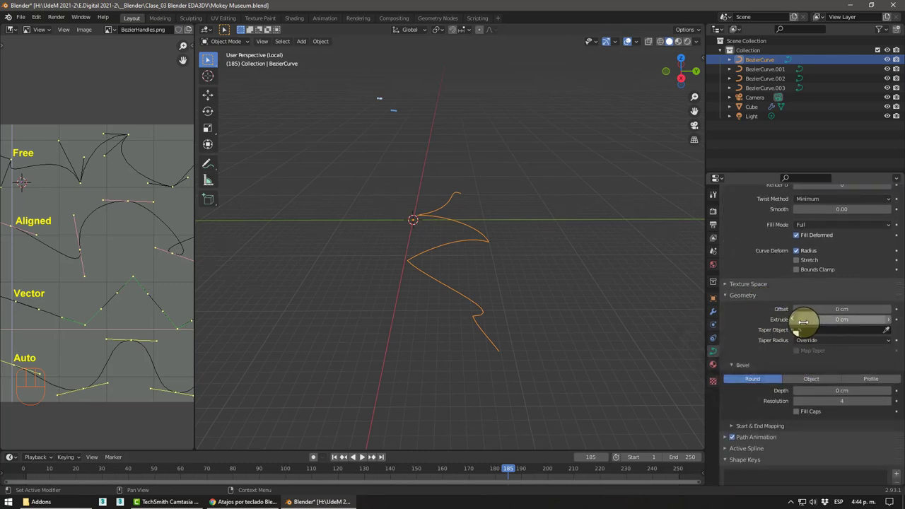
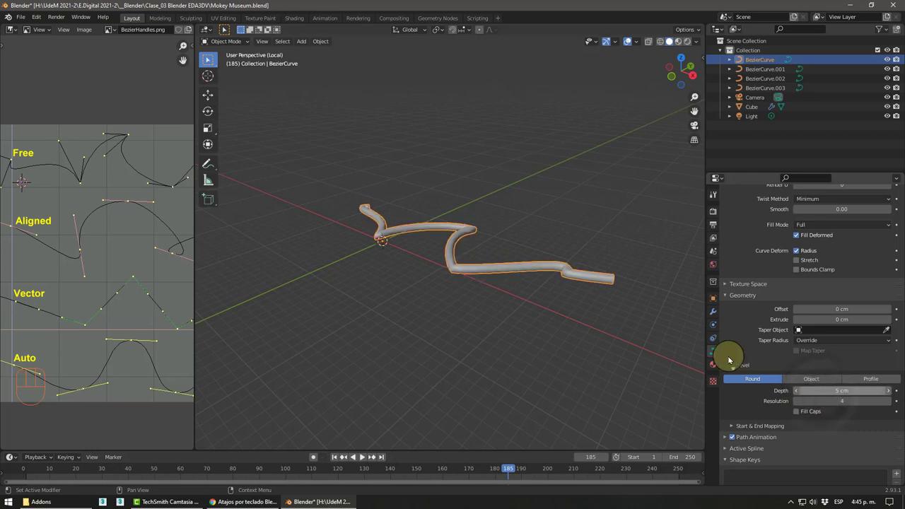
Orbit around the 5 cm bevelled tube to inspect it before adding new objects
{"action": "left_click_drag", "start_coordinate": [498, 274], "coordinate": [441, 287]}
{"action": "middle_click", "coordinate": [450, 289]}
{"action": "middle_click", "coordinate": [454, 279]}
{"action": "left_click_drag", "start_coordinate": [455, 296], "coordinate": [511, 312]}
{"action": "left_click_drag", "start_coordinate": [459, 323], "coordinate": [484, 278]}
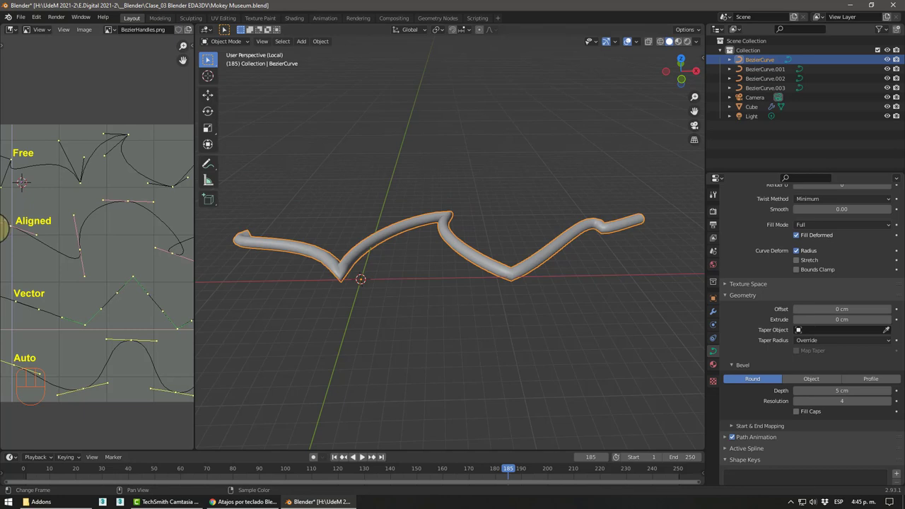
{"action": "middle_click", "coordinate": [418, 247]}
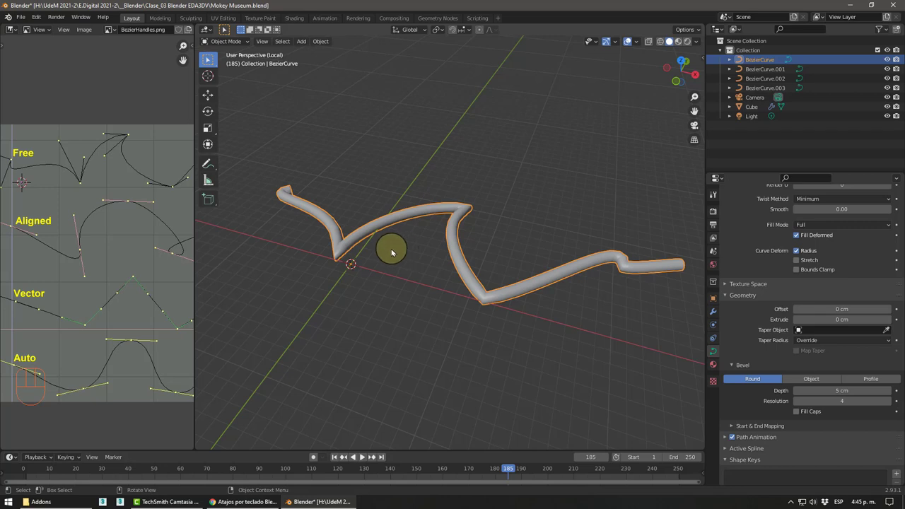